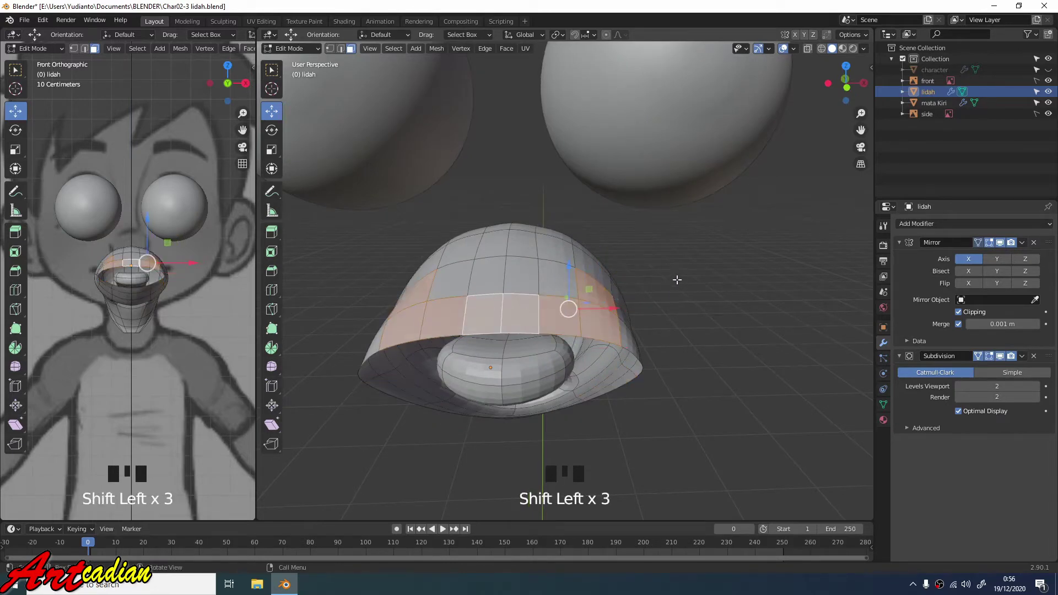
# Extrude the selected lip faces inward to start the inner lip wall.
pyautogui.press('e')
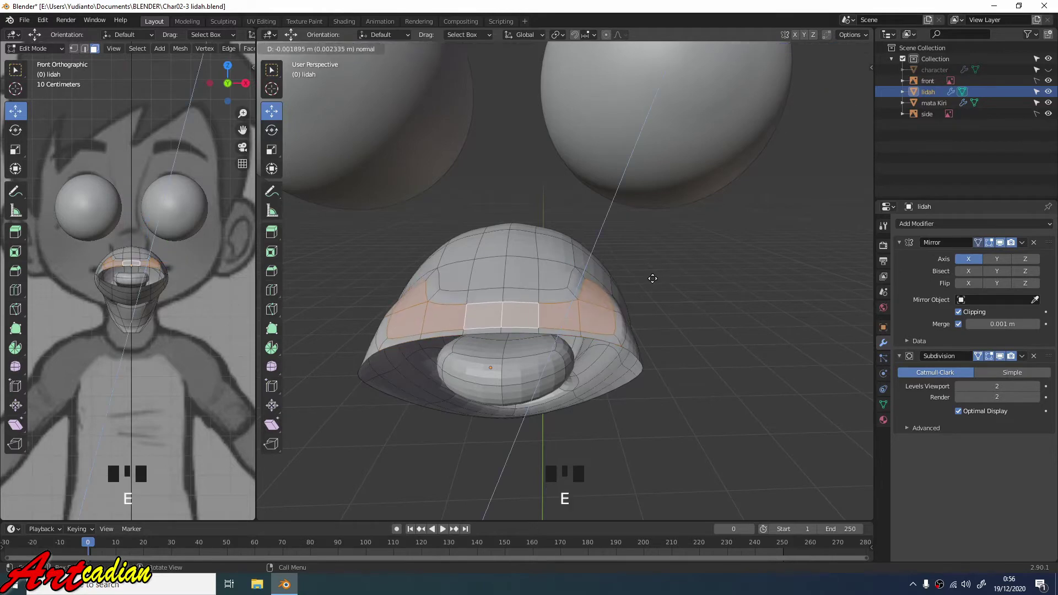
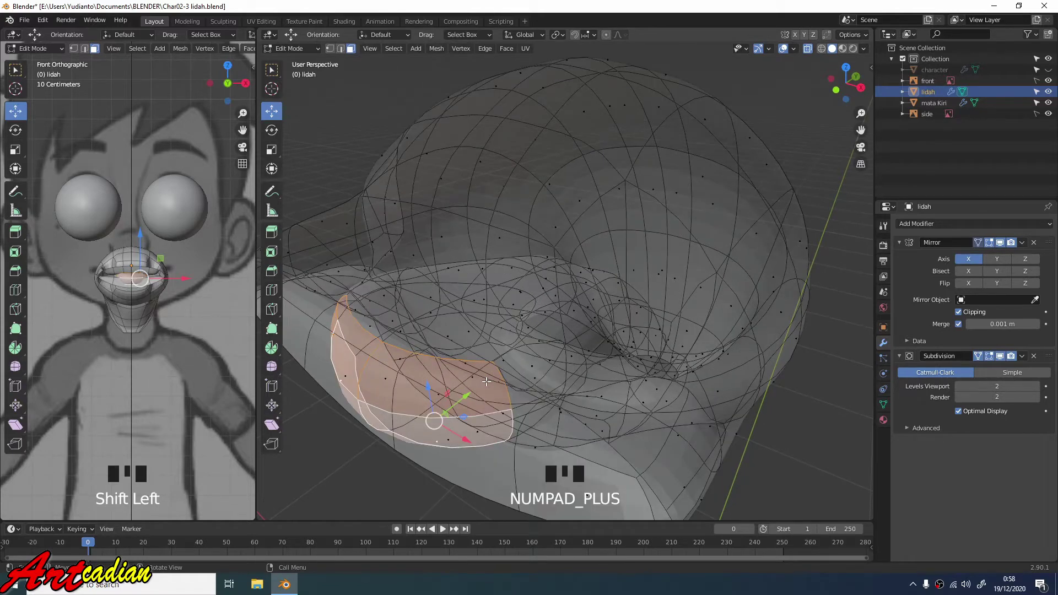
# Grow the face selection across the inner lip before pushing it deeper.
pyautogui.press('ctrl+KP_Add')
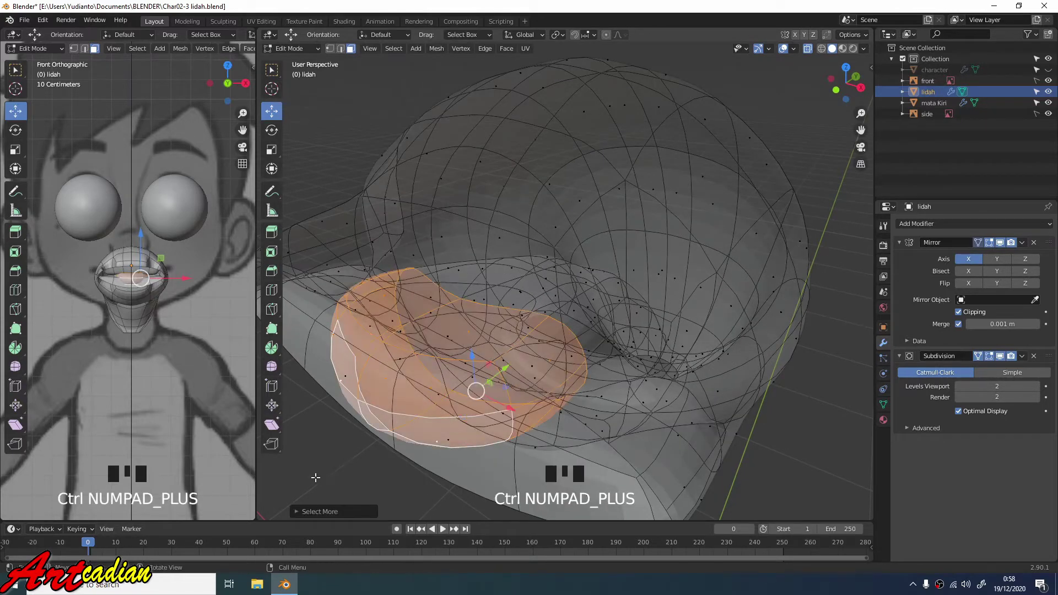
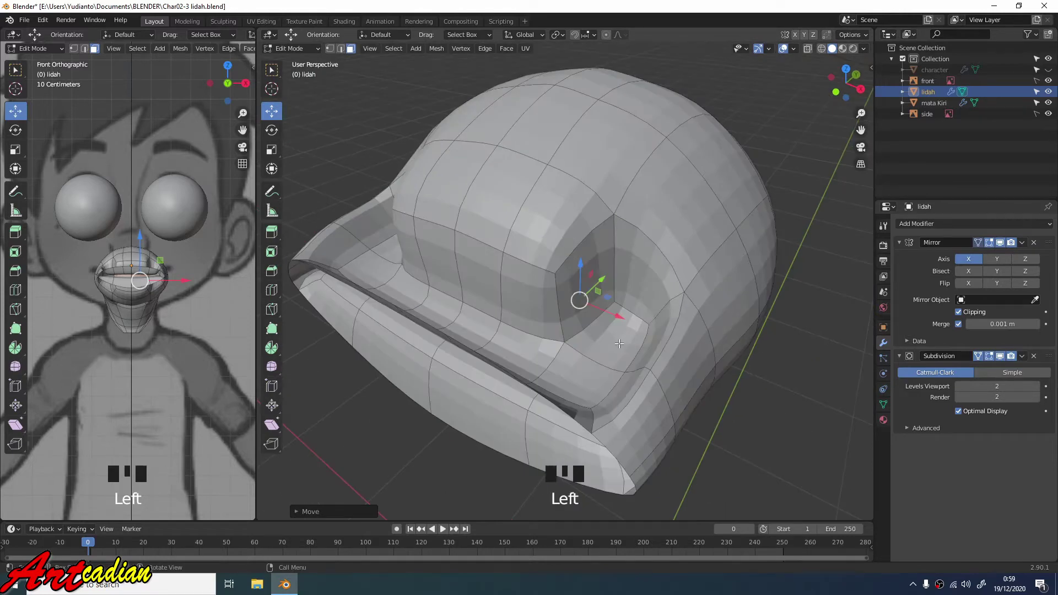
# Select the upper lip edge vertices and move them to refine the mouth opening.
pyautogui.click(617, 341)
pyautogui.click(586, 366)
pyautogui.click(528, 350)
pyautogui.click(478, 331)
pyautogui.moveTo(500, 308); pyautogui.dragTo(572, 291)
pyautogui.click(571, 291)
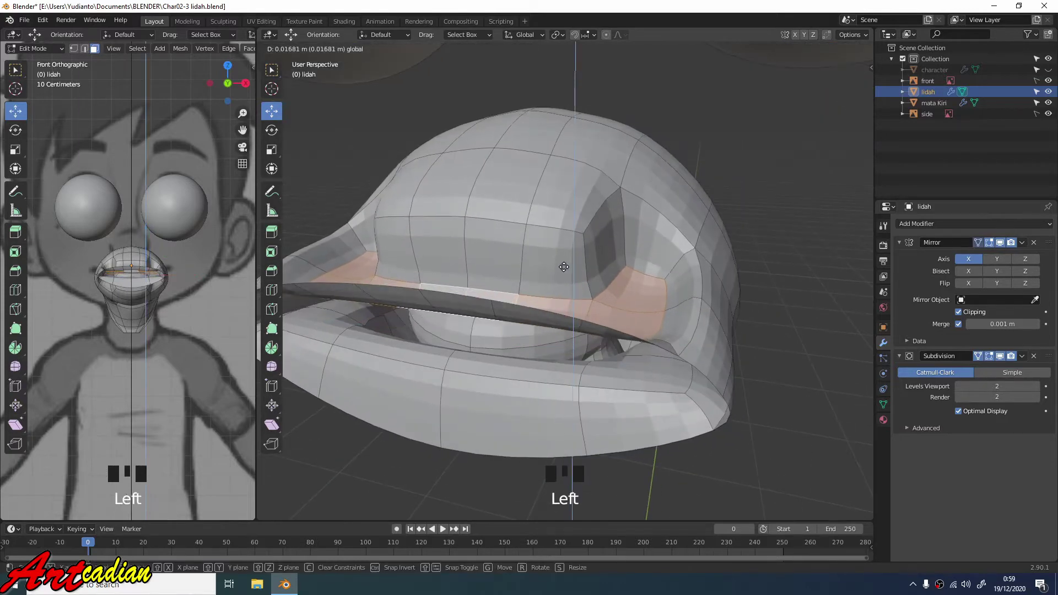
pyautogui.moveTo(513, 285); pyautogui.dragTo(631, 219)
# Select the lower lip edge vertices and move them into place.
pyautogui.click(631, 218)
pyautogui.click(612, 180)
pyautogui.click(530, 208)
pyautogui.moveTo(517, 223); pyautogui.dragTo(559, 267)
pyautogui.click(558, 268)
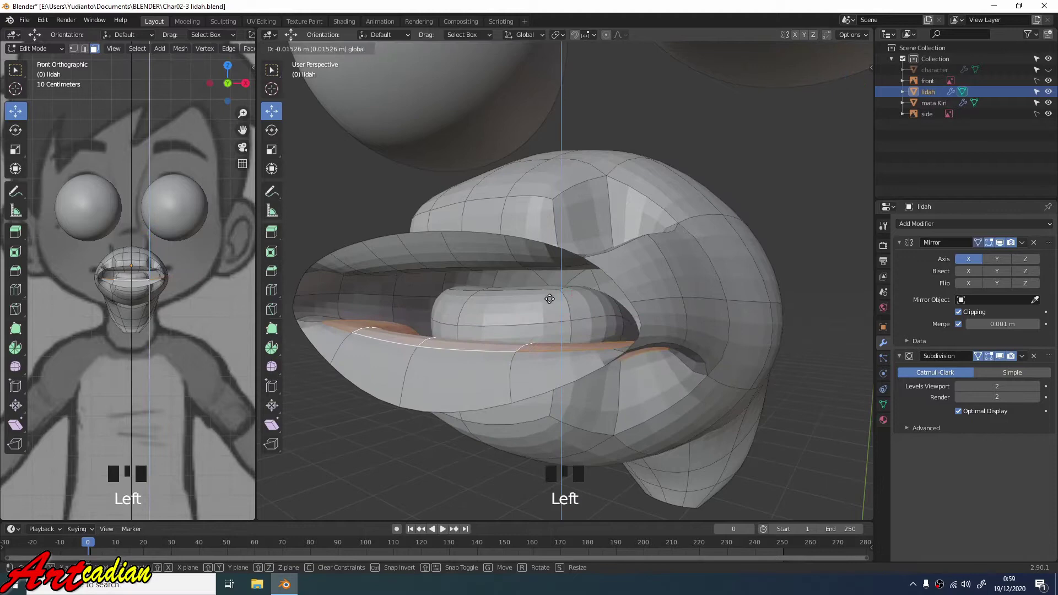
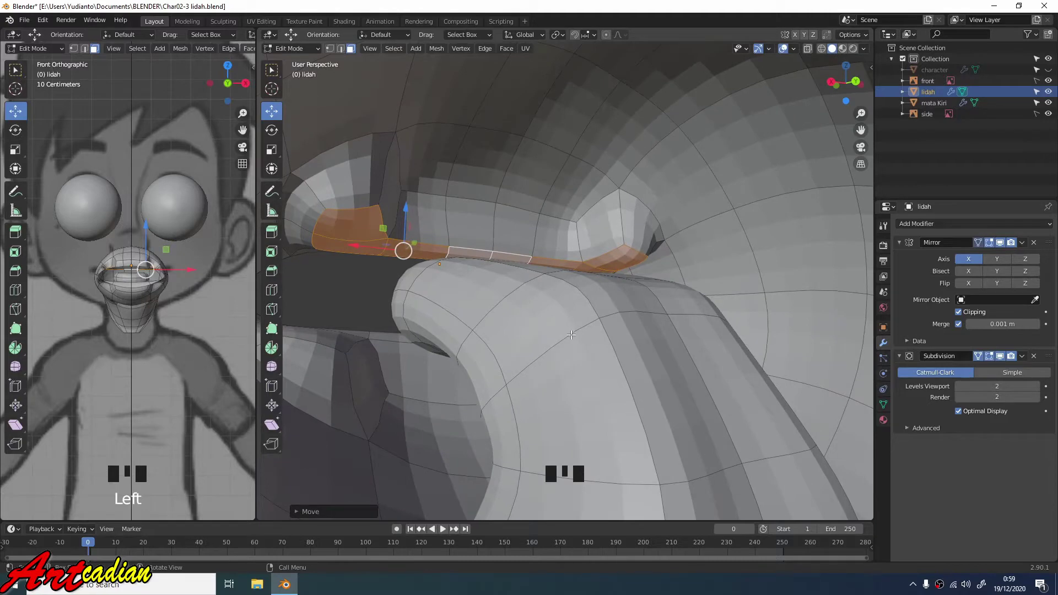
# Insert a loop cut across the inner lower lip and slide it into position.
pyautogui.press('2')
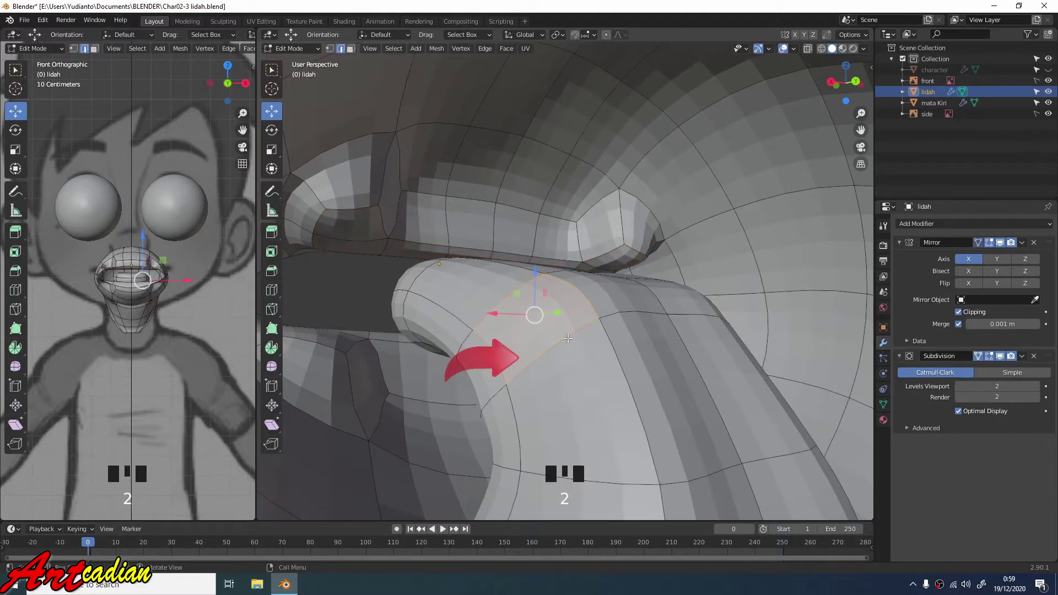
pyautogui.click(568, 335)
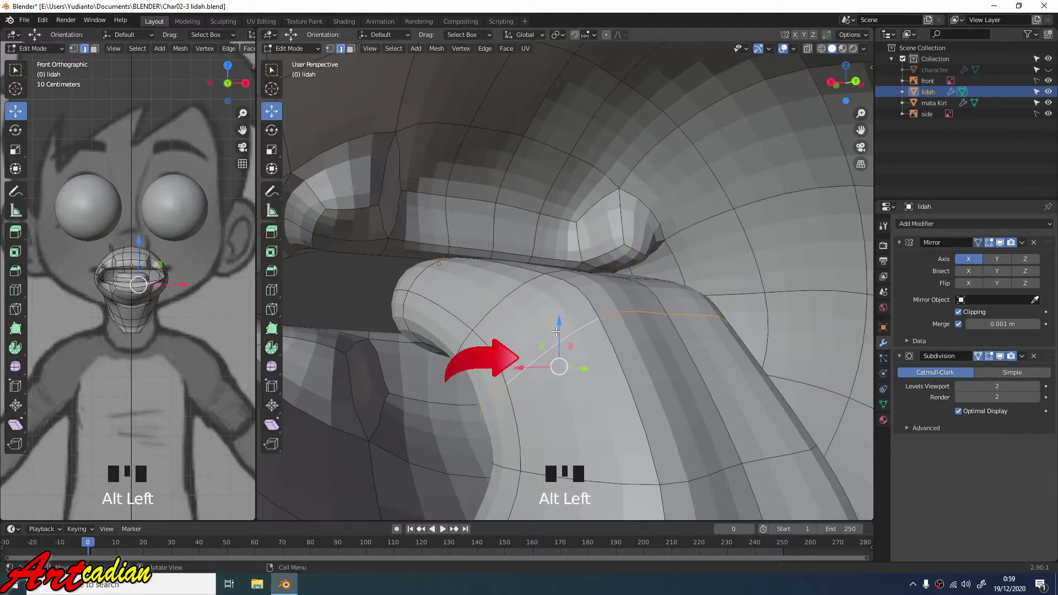
pyautogui.press('g')
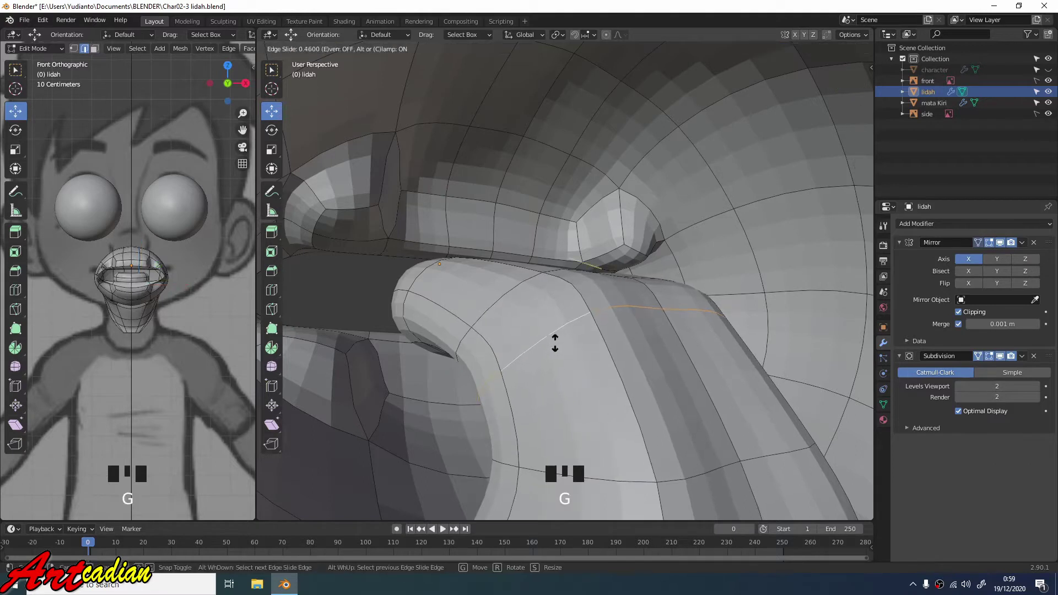
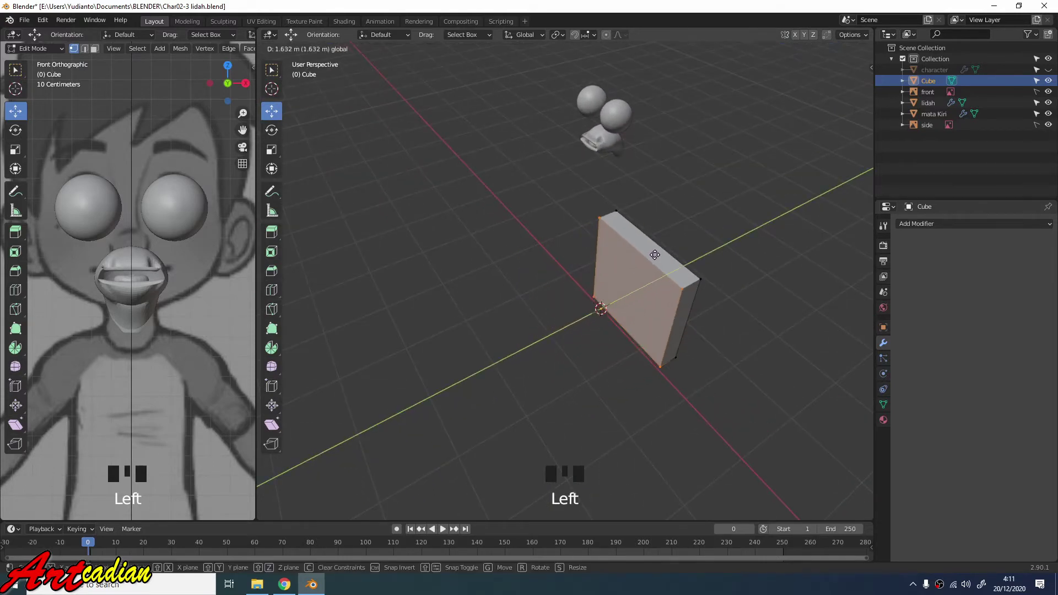
# Flatten the new cube into a thin slab for the tooth block.
pyautogui.click(664, 270)
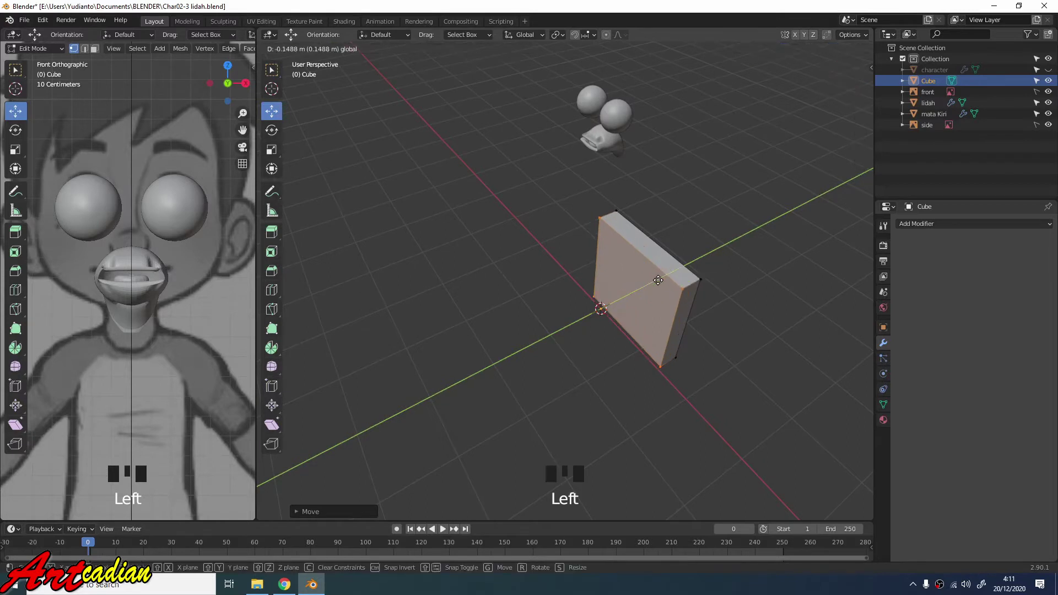
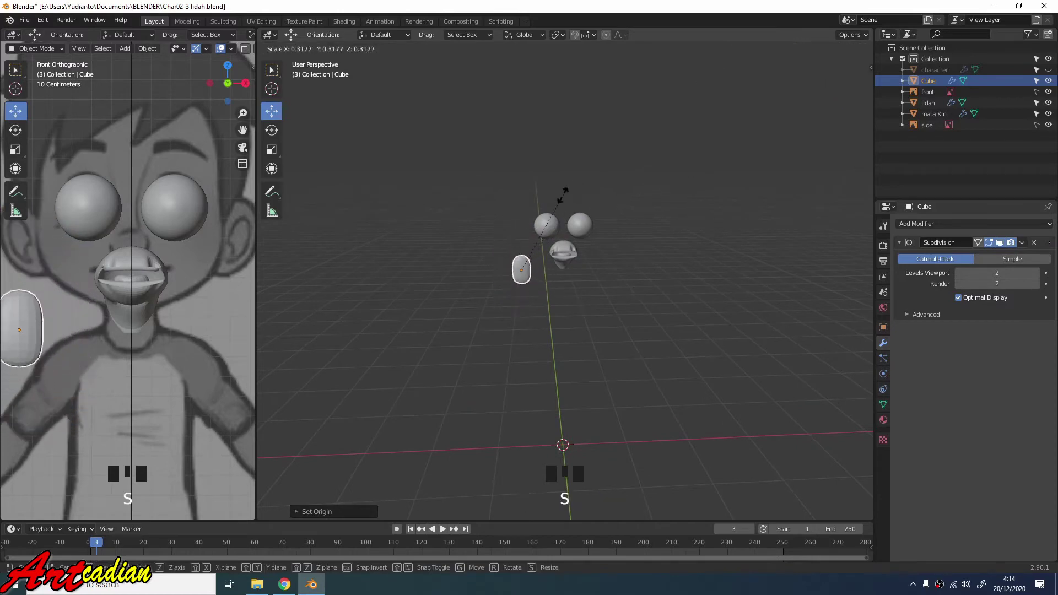
# Shrink the tooth block and bring it toward the mouth.
pyautogui.scroll(3)
pyautogui.click(523, 257)
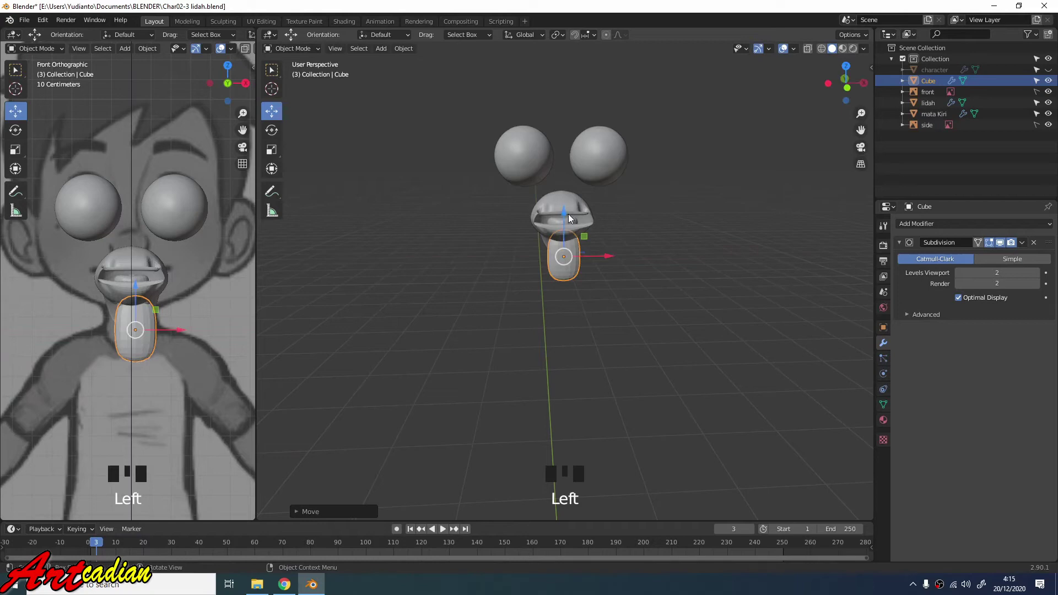
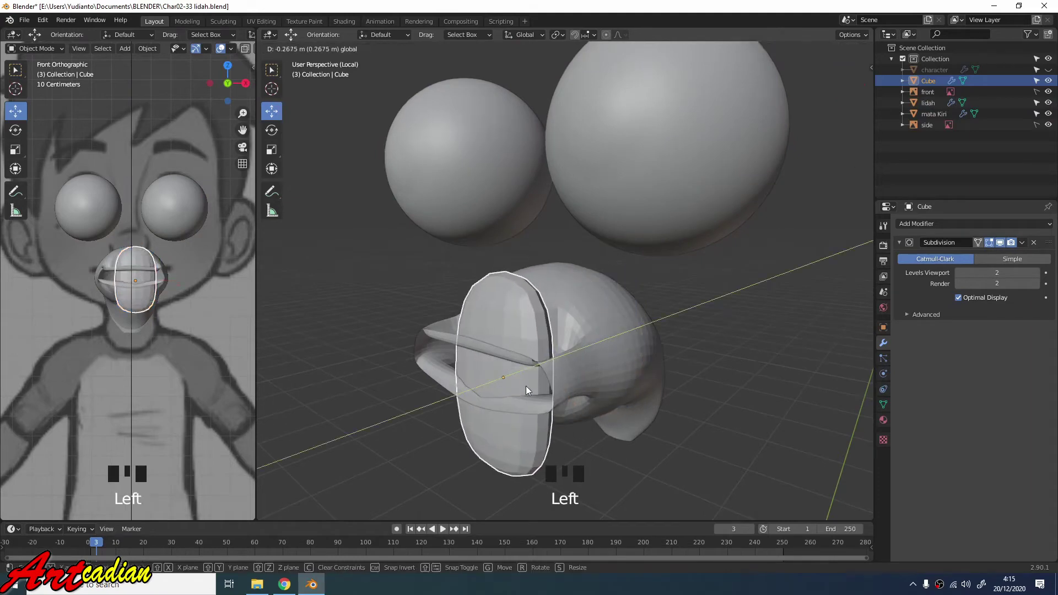
pyautogui.moveTo(554, 369); pyautogui.dragTo(760, 216)
pyautogui.press('s')
# Slide the tooth inside the mouth and set its height under the upper lip.
pyautogui.moveTo(598, 345); pyautogui.dragTo(527, 391)
pyautogui.click(527, 392)
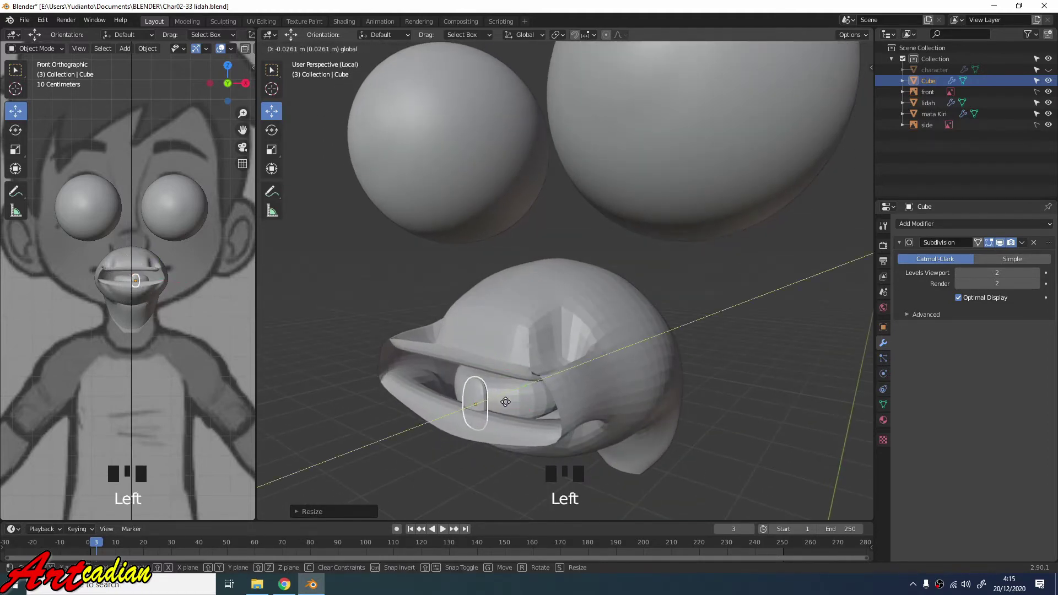
pyautogui.moveTo(516, 401); pyautogui.dragTo(542, 340)
pyautogui.click(542, 340)
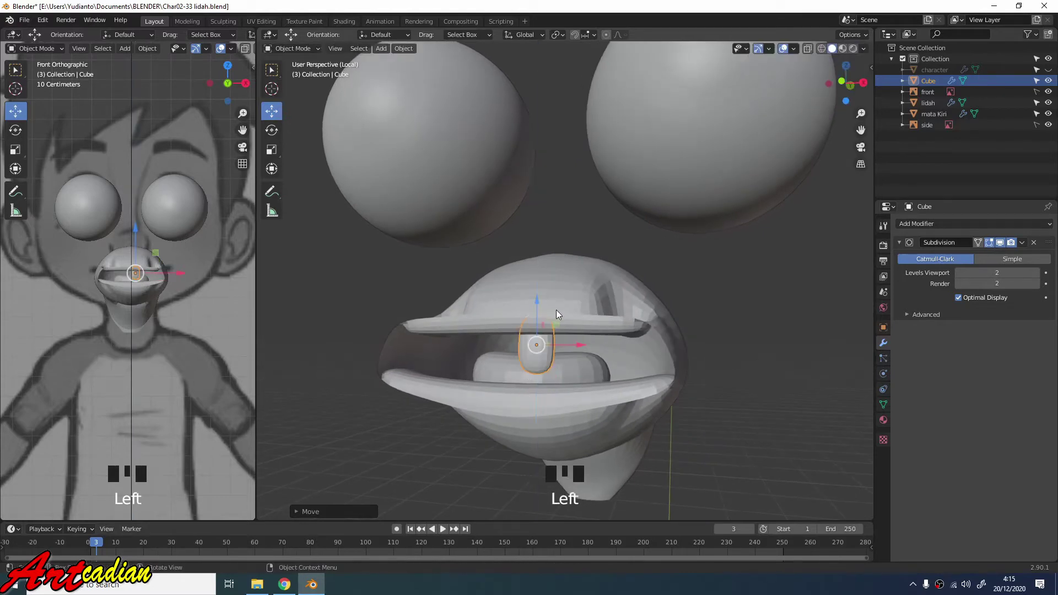
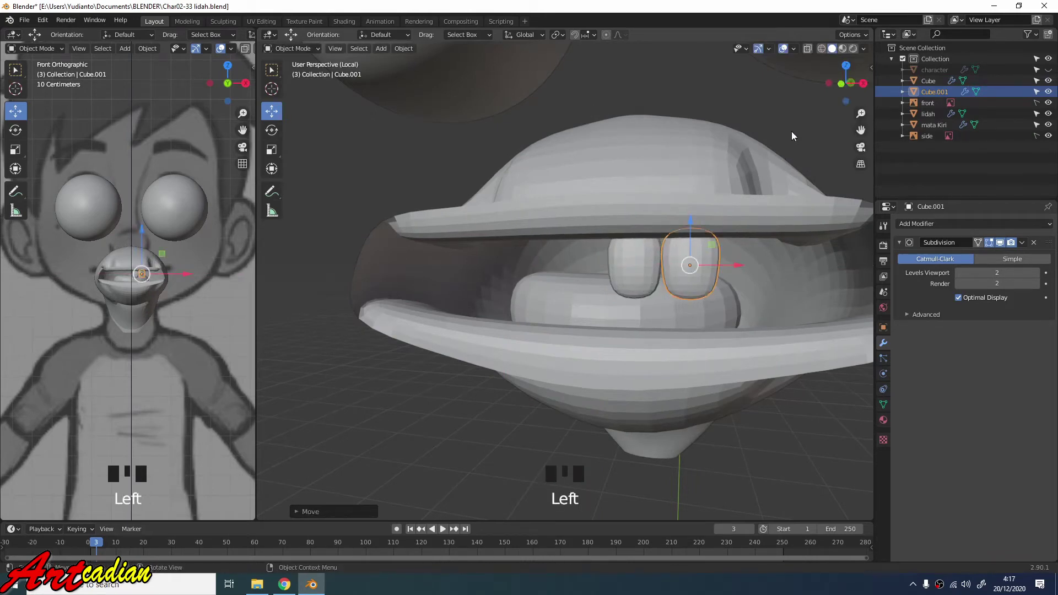
# Scale down the duplicated second tooth and reposition it beside the first.
pyautogui.press('s')
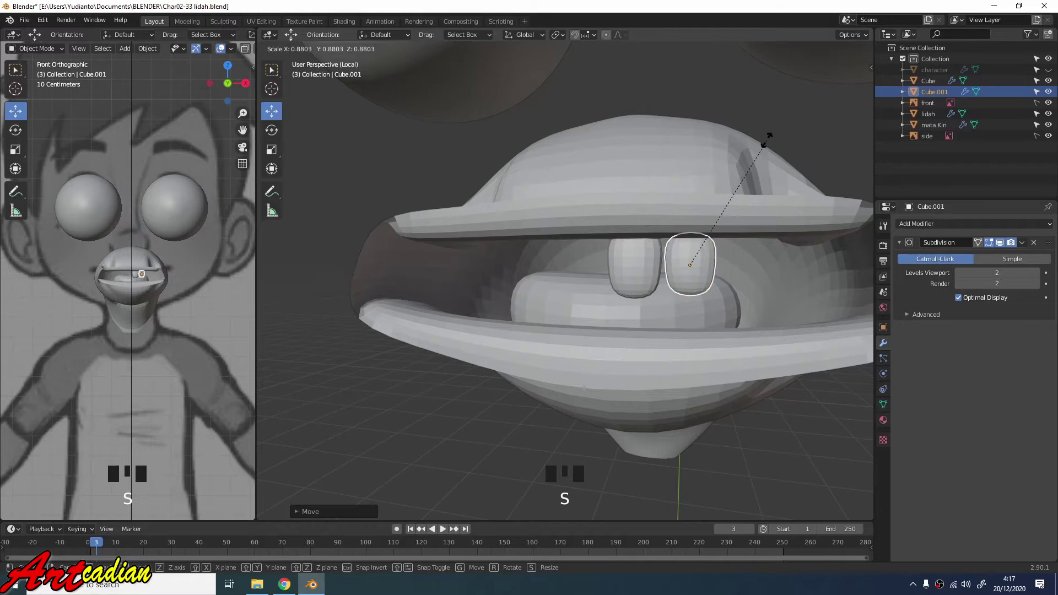
pyautogui.click(742, 266)
pyautogui.click(683, 225)
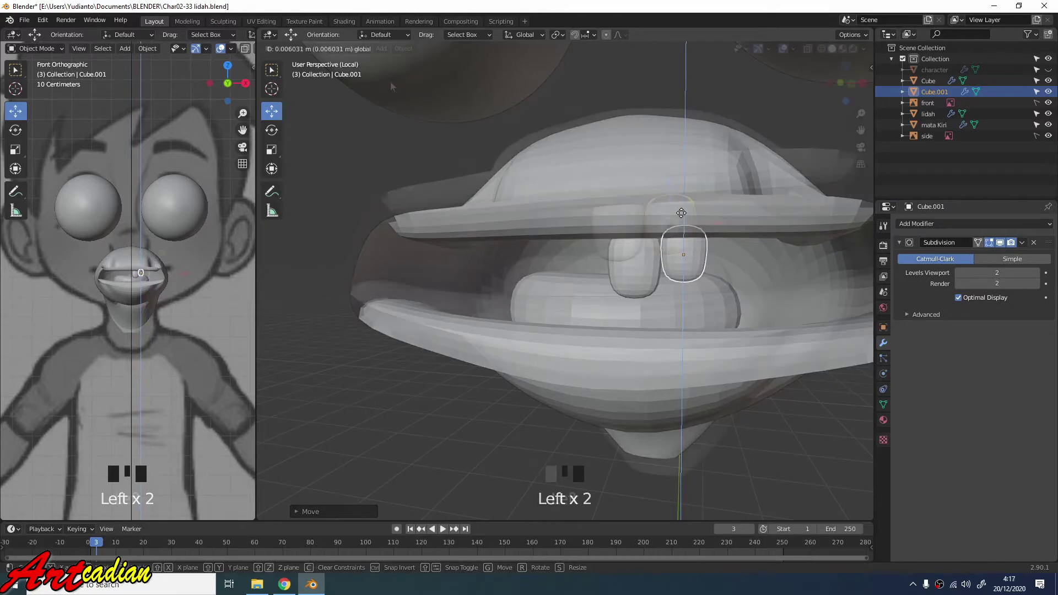
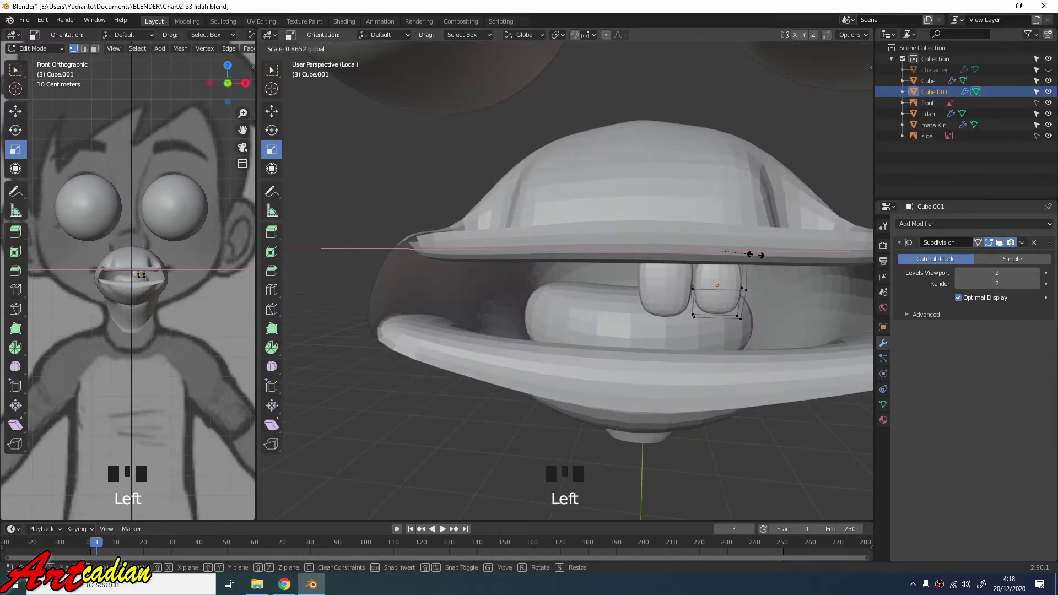
# Taper the bottom vertices of the second tooth to adjust its shape.
pyautogui.moveTo(737, 215); pyautogui.dragTo(646, 92)
pyautogui.click(646, 92)
pyautogui.click(392, 155)
pyautogui.moveTo(593, 273); pyautogui.dragTo(444, 297)
pyautogui.click(444, 297)
# Move both front teeth together into place inside the mouth.
pyautogui.click(426, 298)
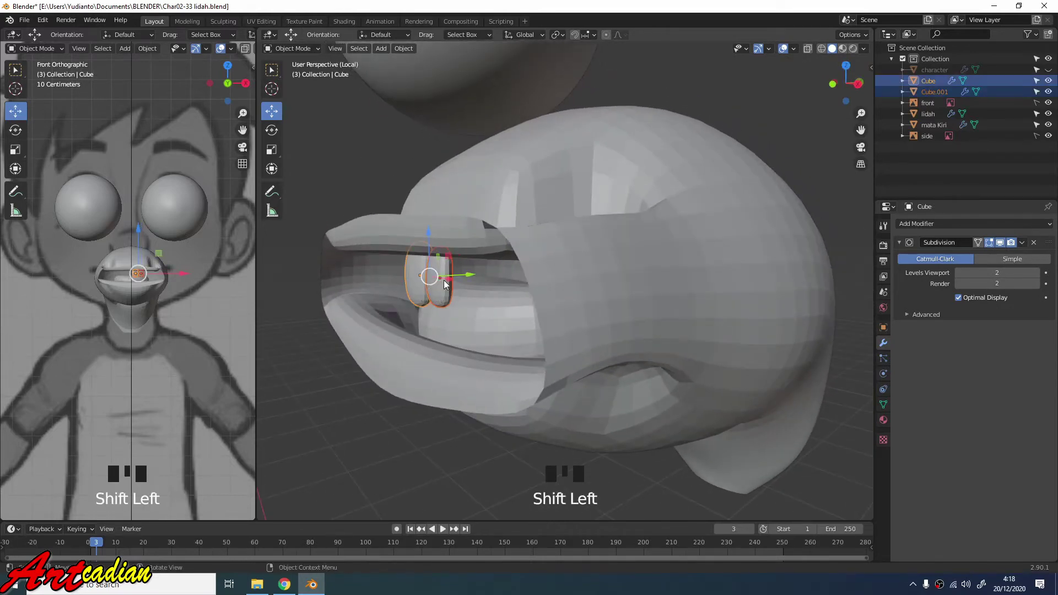
pyautogui.click(478, 280)
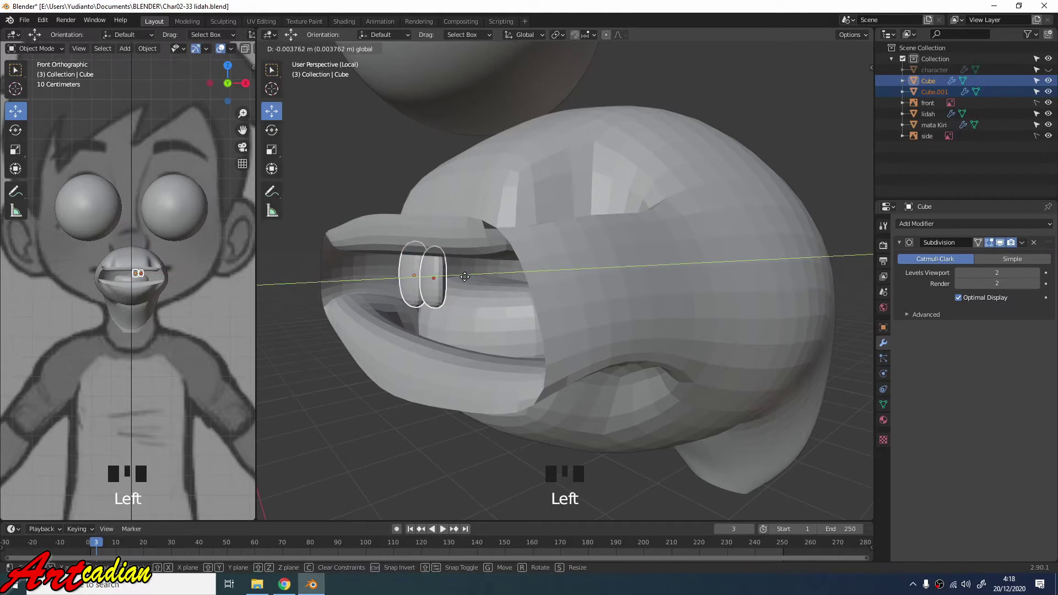
pyautogui.moveTo(469, 263); pyautogui.dragTo(393, 190)
pyautogui.click(393, 191)
pyautogui.scroll(-3)
# Duplicate a tooth with Shift+D, place the third tooth beside the others and inspect it up close.
pyautogui.click(503, 297)
pyautogui.press('shift+d')
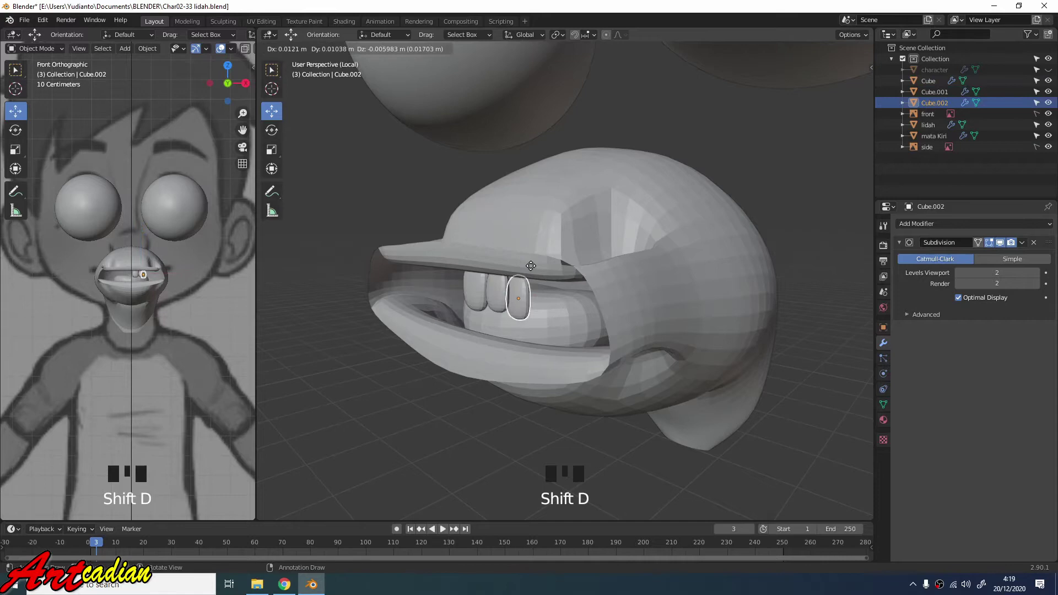
pyautogui.click(527, 301)
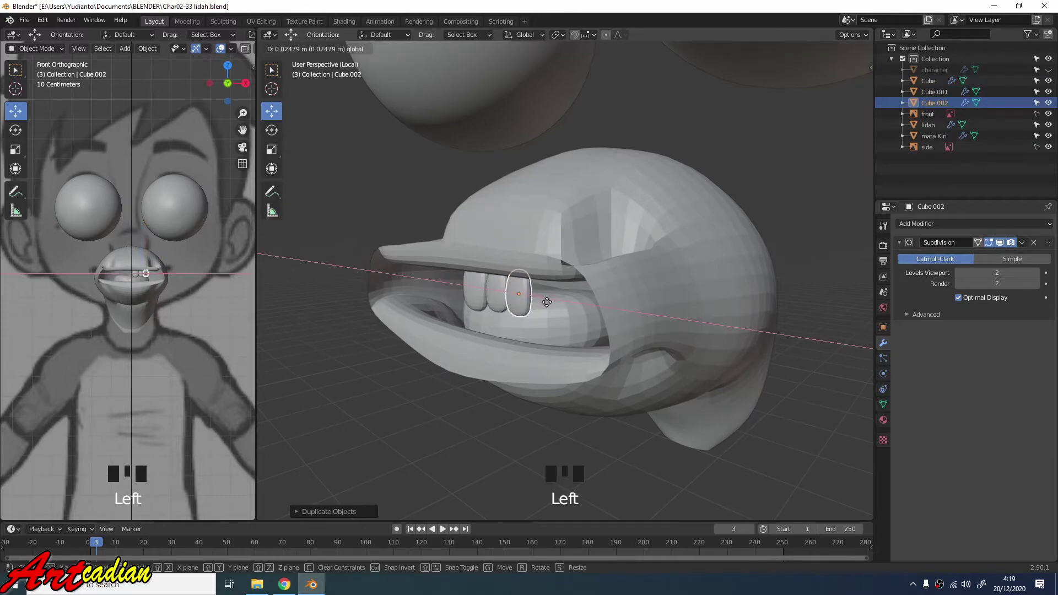
pyautogui.moveTo(548, 205); pyautogui.dragTo(567, 193)
pyautogui.scroll(3)
pyautogui.moveTo(582, 203); pyautogui.dragTo(744, 199)
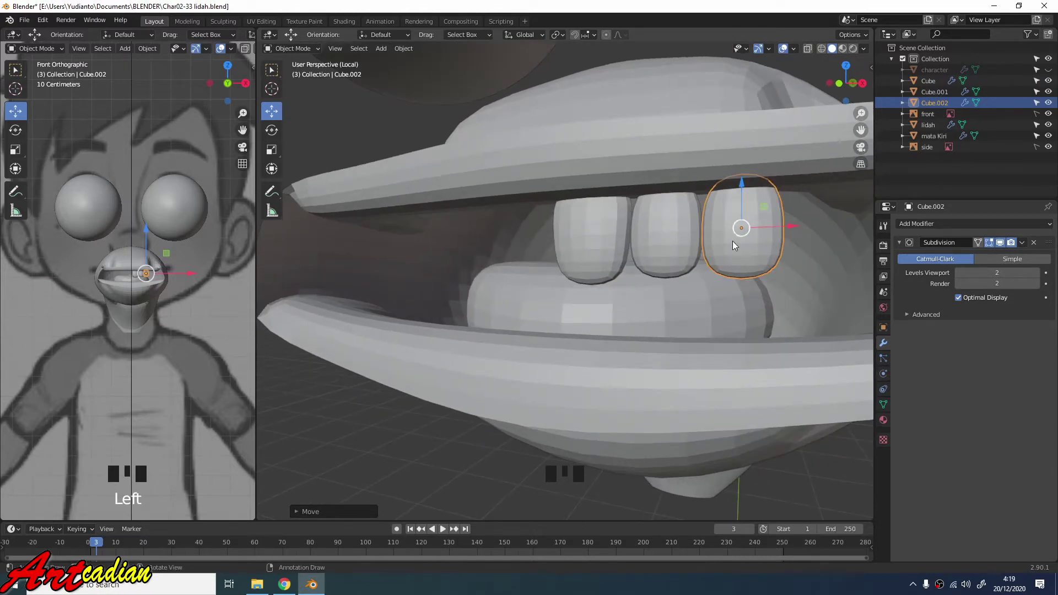
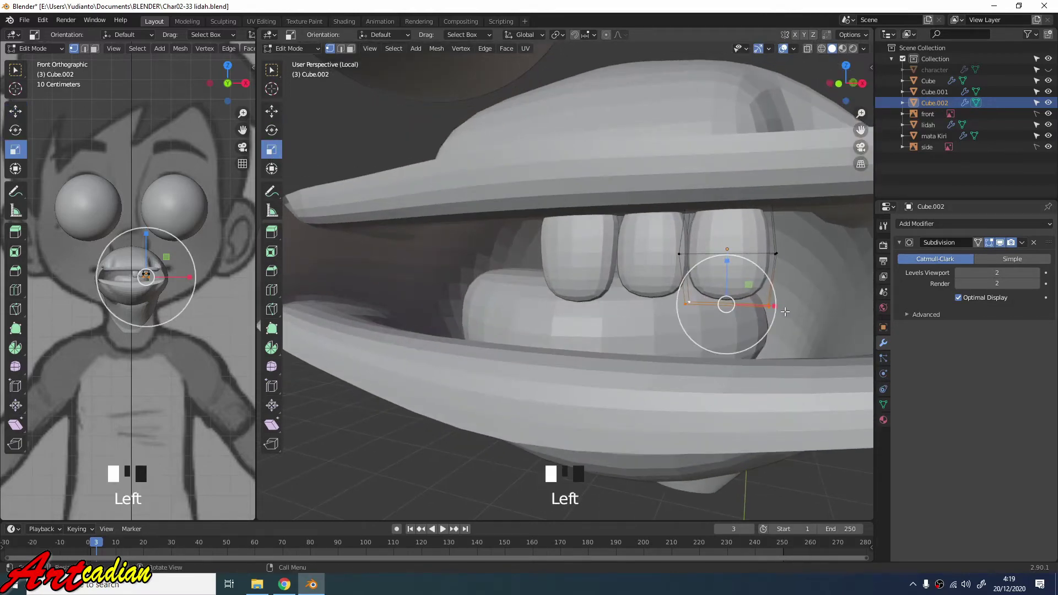
# Scale the third tooth's bottom vertices inward into a pointed fang, then return to Object Mode.
pyautogui.scroll(3)
pyautogui.scroll(-3)
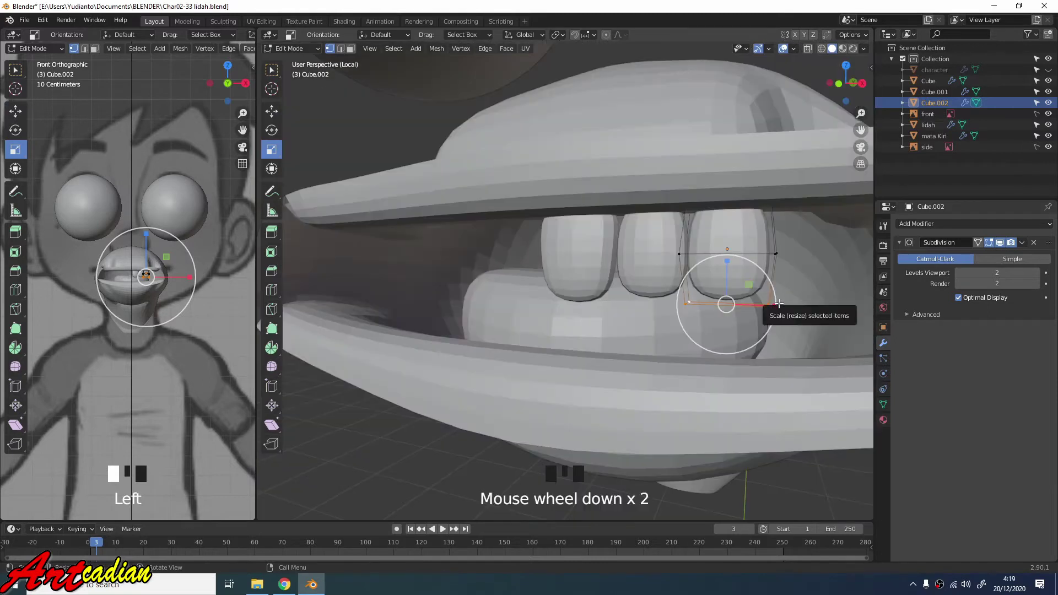
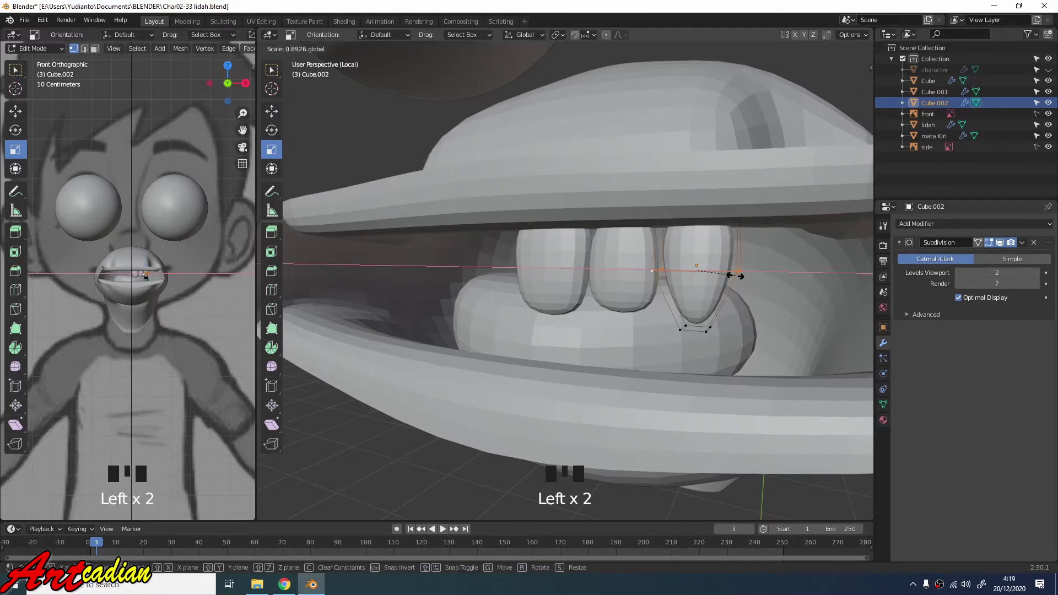
pyautogui.moveTo(274, 119); pyautogui.dragTo(673, 294)
pyautogui.press('Tab')
pyautogui.click(745, 264)
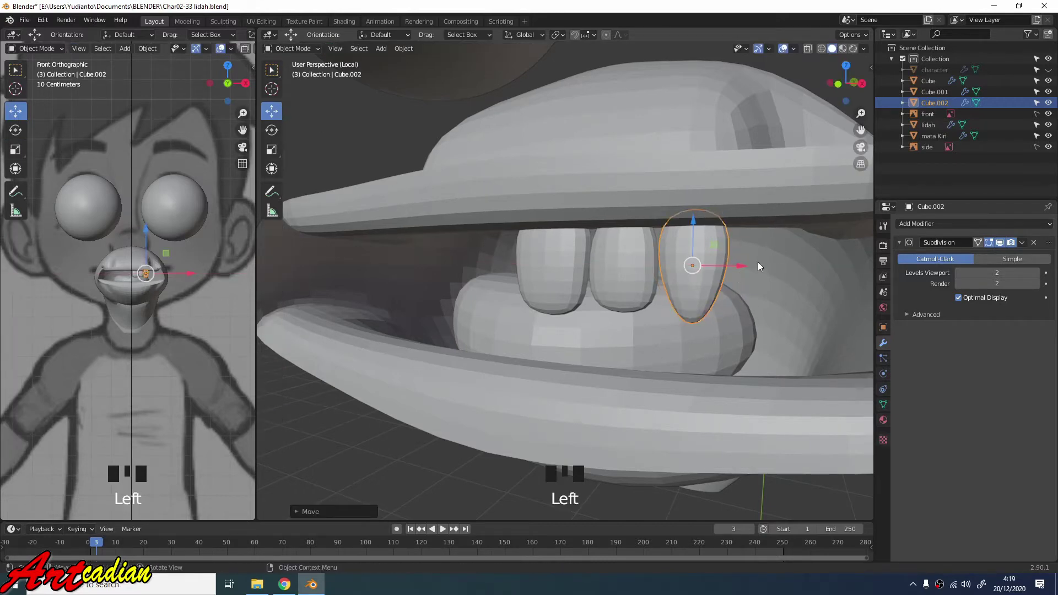
# Pull the view back from the mouth and reset the 3D cursor to the world origin.
pyautogui.moveTo(766, 260); pyautogui.dragTo(810, 294)
pyautogui.click(810, 294)
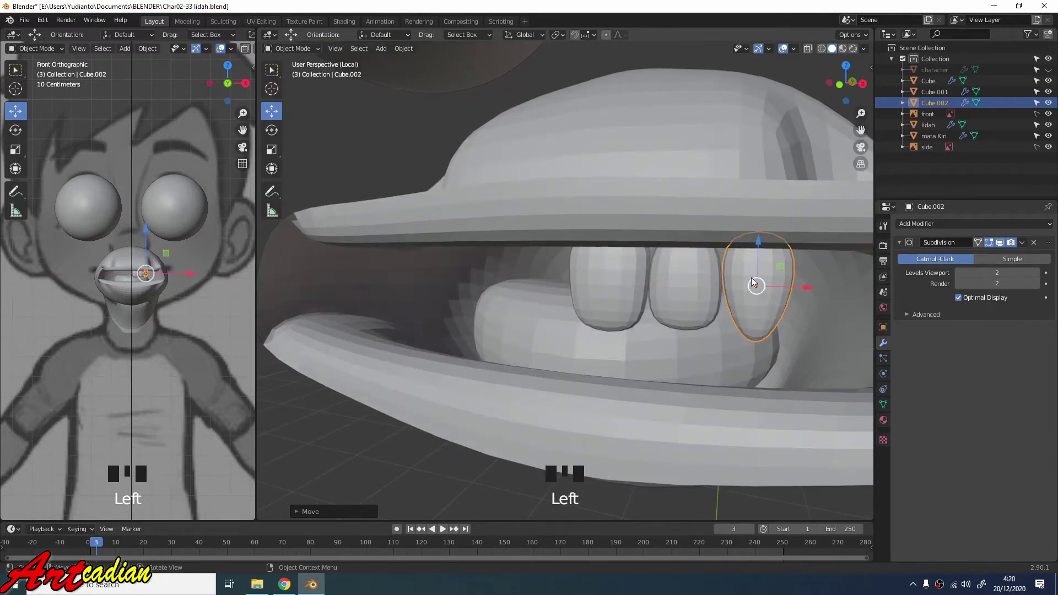
pyautogui.click(533, 178)
pyautogui.scroll(-3)
pyautogui.scroll(-3)
pyautogui.moveTo(714, 182); pyautogui.dragTo(708, 132)
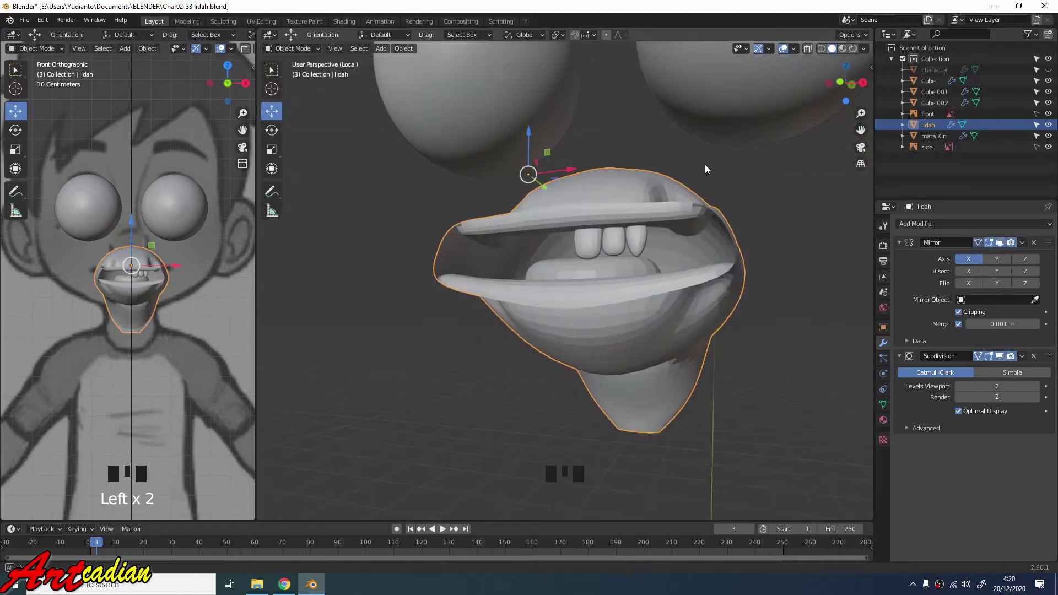
pyautogui.scroll(-3)
pyautogui.scroll(-3)
pyautogui.moveTo(702, 230); pyautogui.dragTo(623, 247)
pyautogui.click(623, 247)
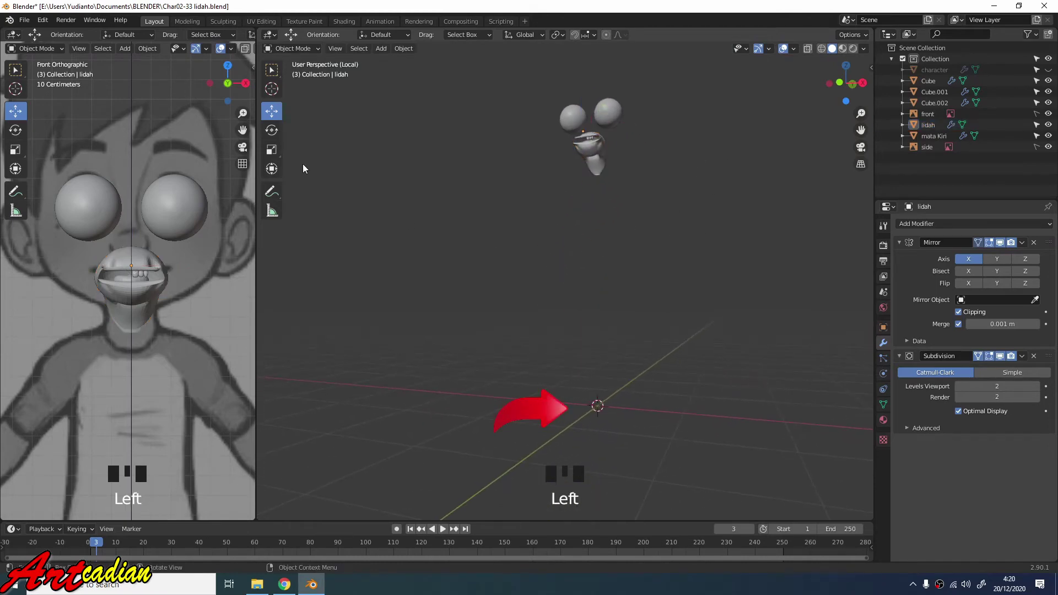
# Add a new cube (Cube.003) at the world origin via Shift+A > Mesh.
pyautogui.moveTo(385, 49); pyautogui.dragTo(537, 150)
pyautogui.scroll(-3)
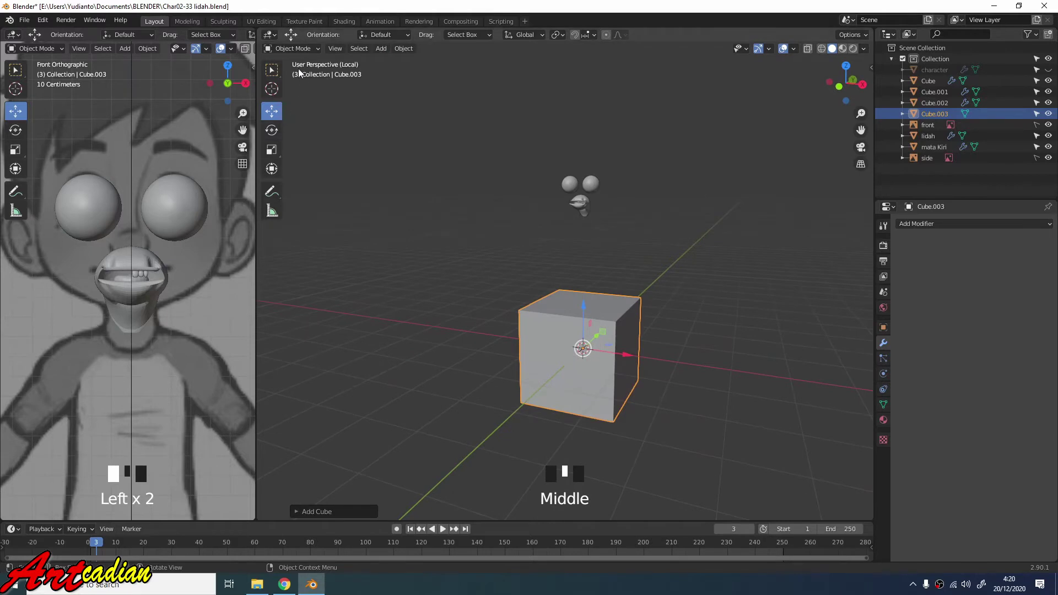
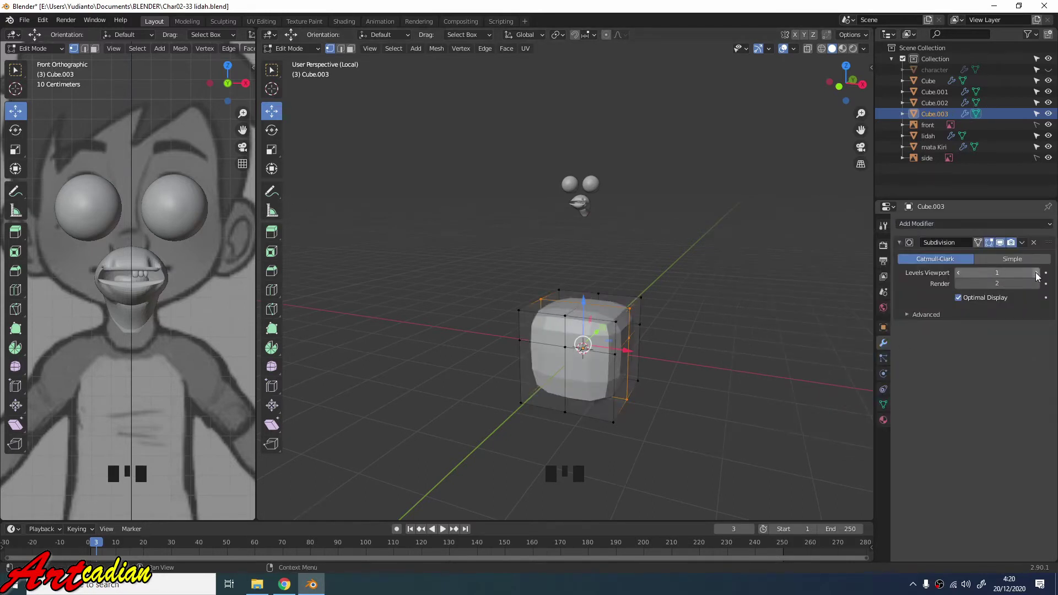
# Raise the Subdivision modifier's viewport level on Cube.003 to 2.
pyautogui.click(1041, 275)
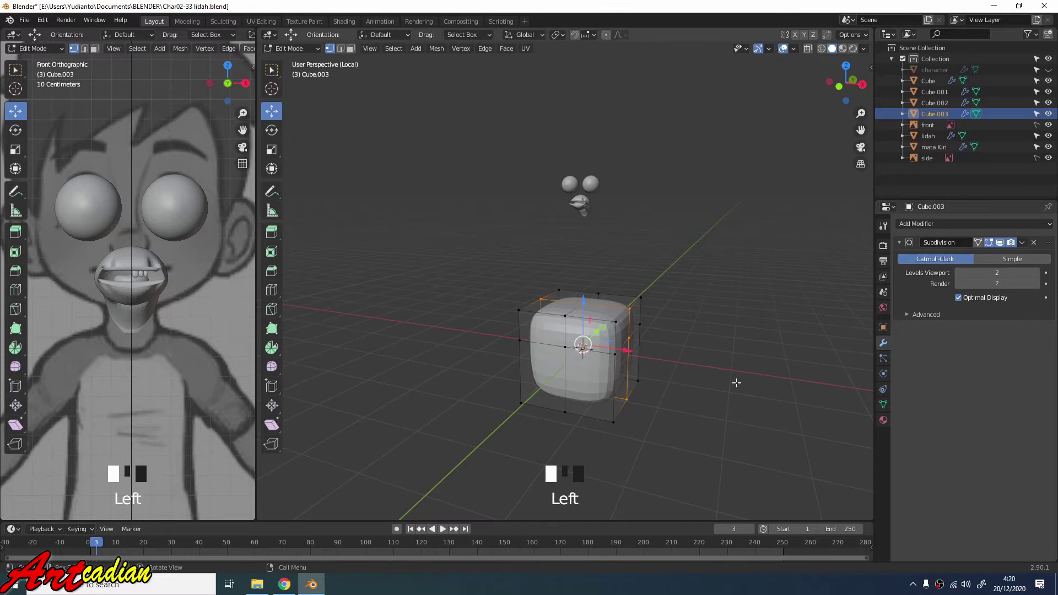
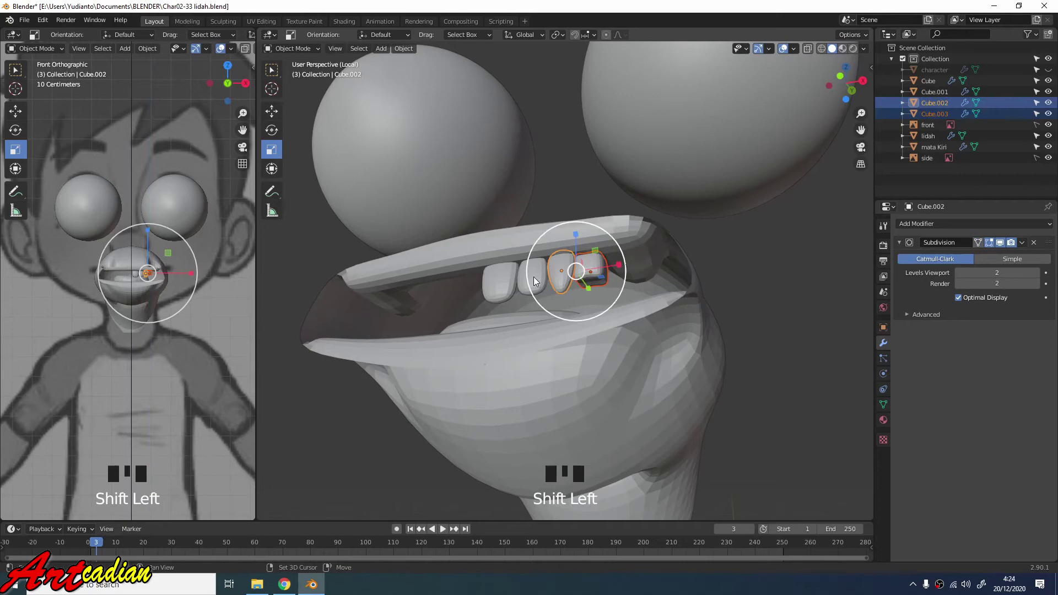
# Move the new tooth along the upper lip beside the other teeth.
pyautogui.click(539, 280)
pyautogui.click(505, 292)
pyautogui.moveTo(505, 291); pyautogui.dragTo(590, 201)
pyautogui.click(590, 202)
pyautogui.middleClick(590, 191)
pyautogui.scroll(-3)
pyautogui.scroll(3)
pyautogui.middleClick(562, 259)
# Adjust a tooth's position and duplicate it as Cube.004 toward the mouth corner.
pyautogui.click(567, 253)
pyautogui.moveTo(576, 259); pyautogui.dragTo(271, 115)
pyautogui.moveTo(270, 116); pyautogui.dragTo(580, 227)
pyautogui.moveTo(487, 232); pyautogui.dragTo(580, 228)
pyautogui.press('shift+d')
pyautogui.click(579, 262)
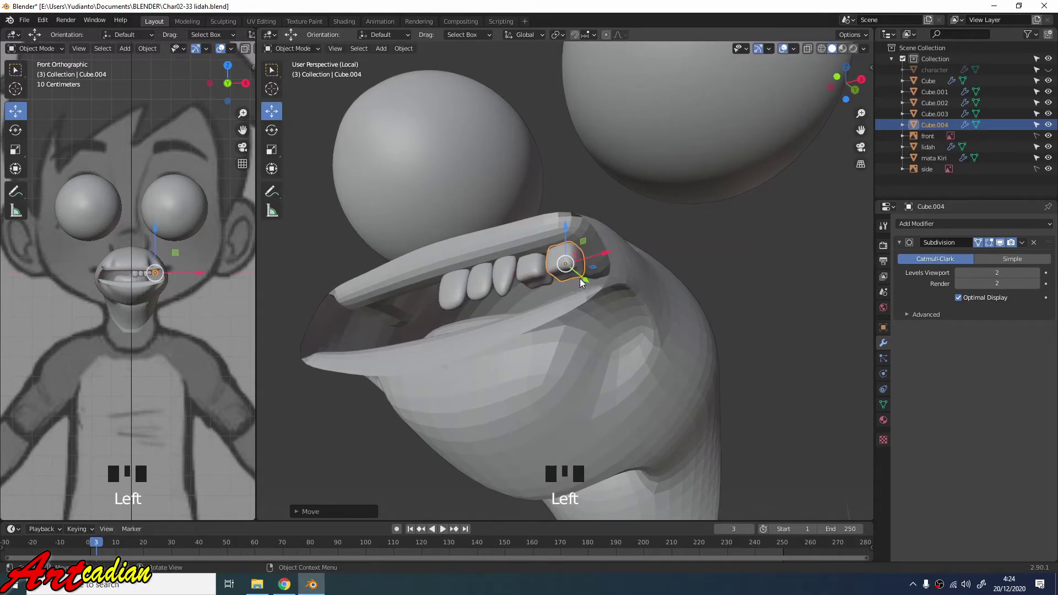
# Nudge a tooth closer to the lip and rotate Cube.003 to follow the lip curve.
pyautogui.click(589, 283)
pyautogui.moveTo(577, 245); pyautogui.dragTo(560, 243)
pyautogui.click(560, 243)
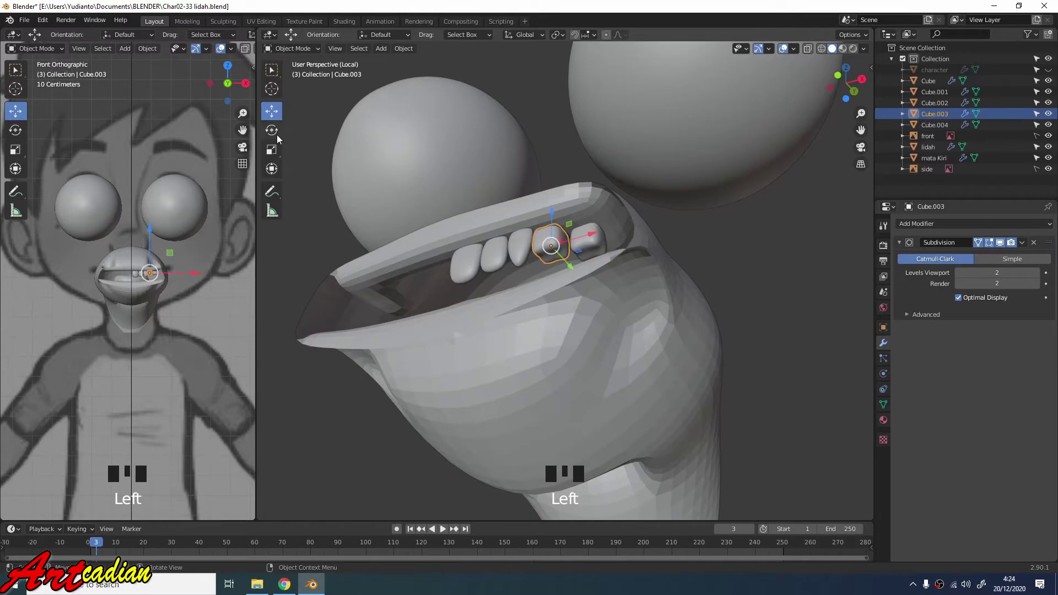
pyautogui.moveTo(283, 130); pyautogui.dragTo(547, 219)
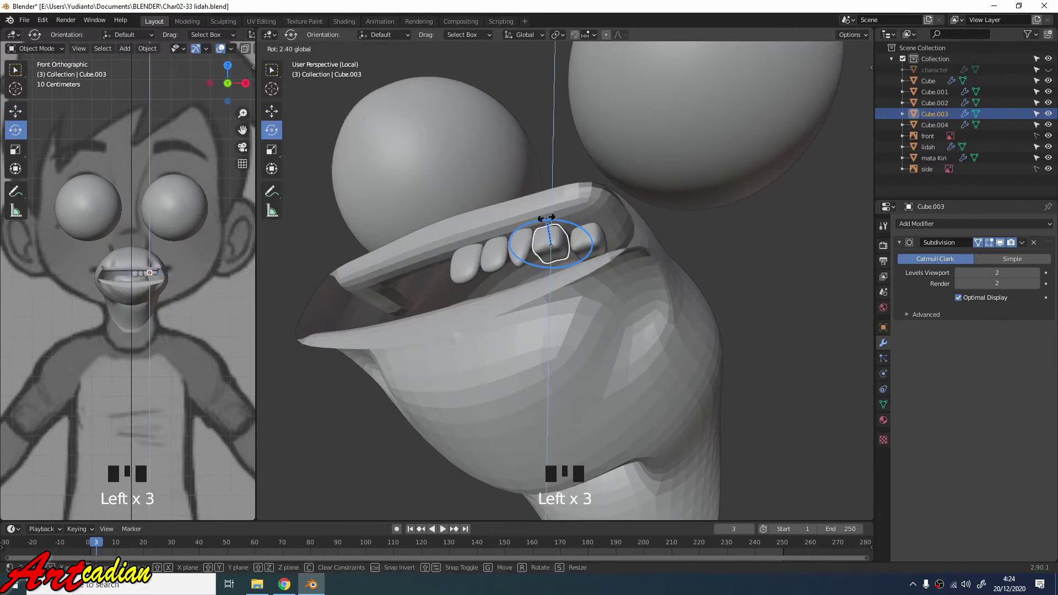
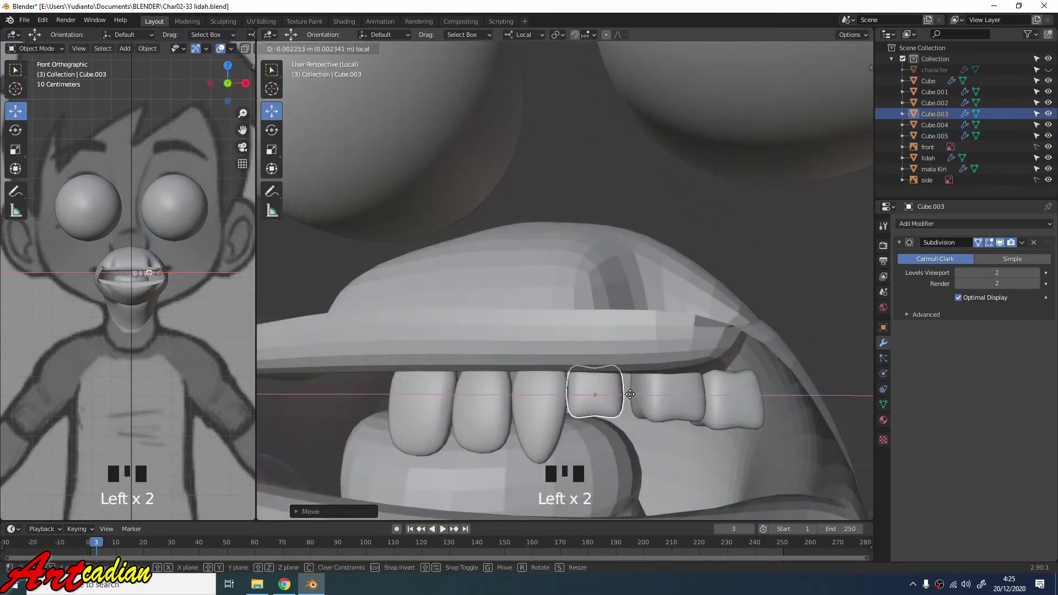
# Settle the rear teeth Cube.003 and Cube.004 into place along the lip.
pyautogui.click(656, 396)
pyautogui.press('s')
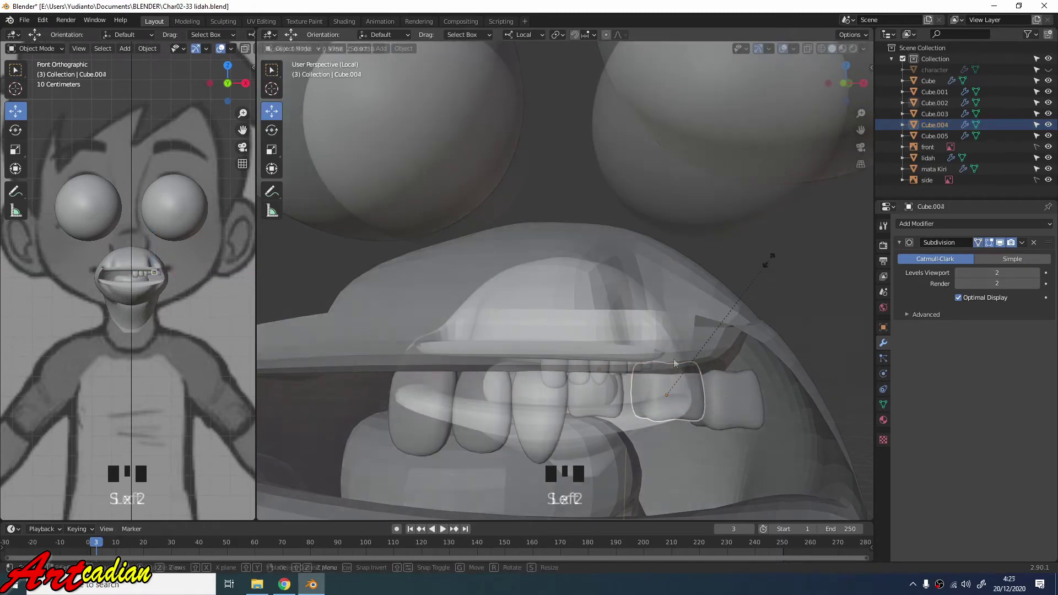
pyautogui.click(655, 368)
# Select all six tooth objects, Cube through Cube.005, together.
pyautogui.click(638, 375)
pyautogui.click(623, 374)
pyautogui.click(606, 378)
pyautogui.click(588, 381)
pyautogui.click(560, 383)
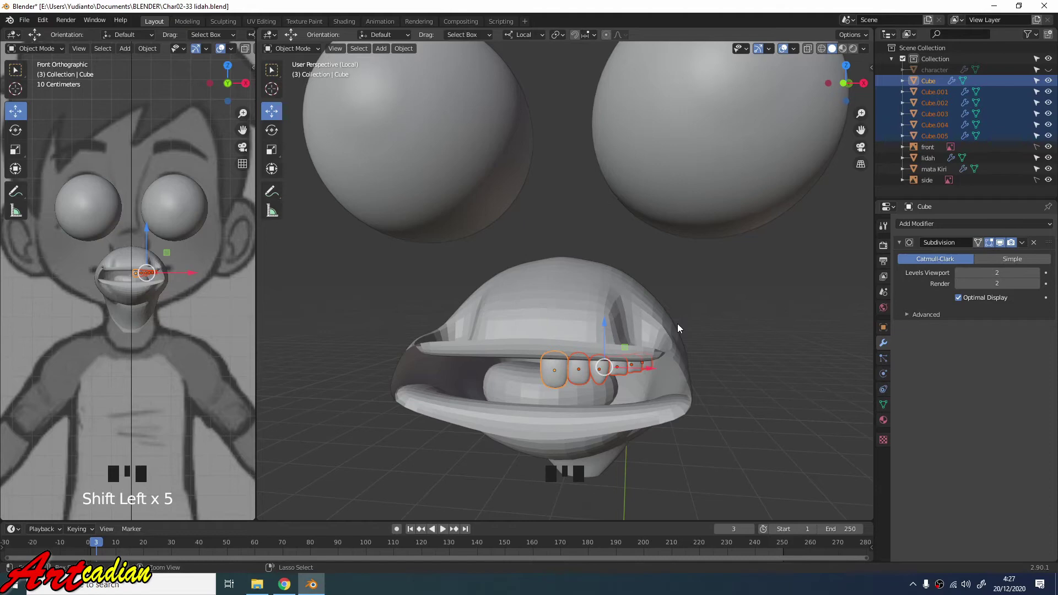
# Join the six teeth into one object Cube and scale the whole row up slightly.
pyautogui.press('ctrl+j')
pyautogui.moveTo(778, 288); pyautogui.dragTo(853, 143)
pyautogui.press('n')
pyautogui.press('ctrl+z')
pyautogui.scroll(3)
pyautogui.press('s')
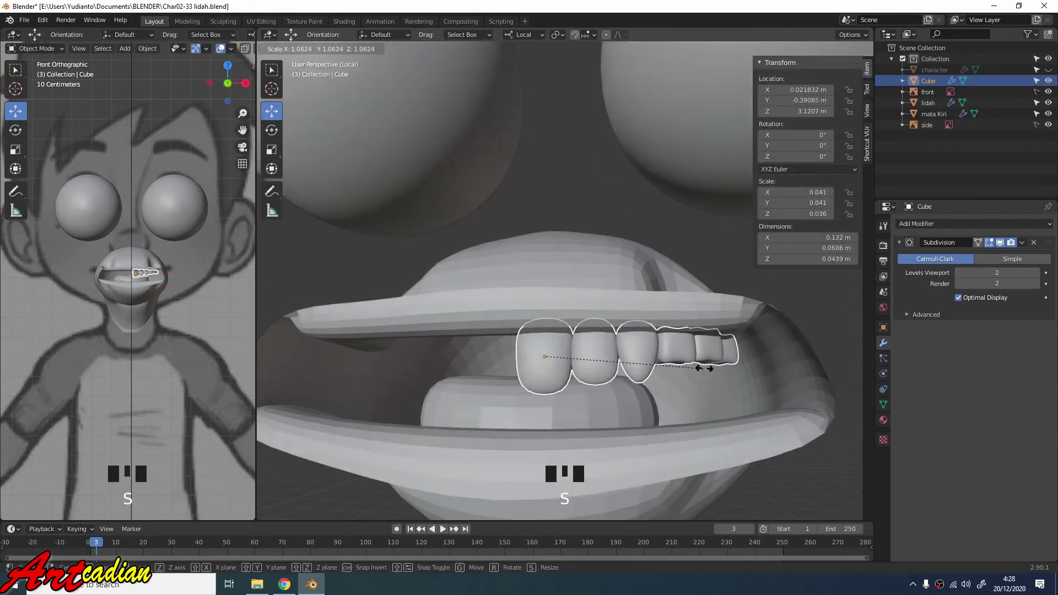
pyautogui.moveTo(714, 336); pyautogui.dragTo(164, 369)
pyautogui.scroll(3)
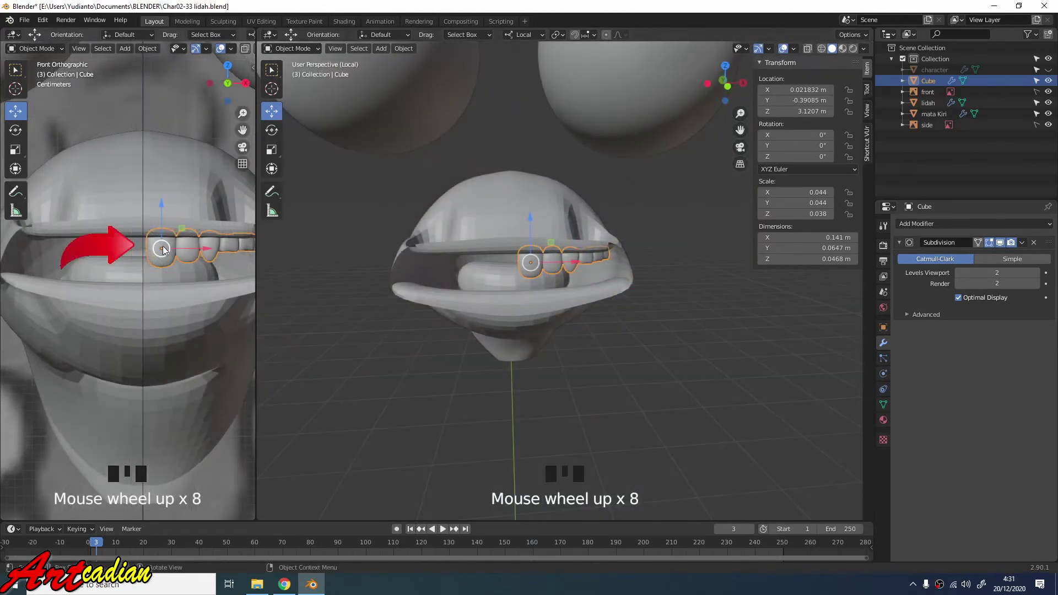
# In Edit Mode, pull the end tooth's corner vertex down to refine its outline.
pyautogui.scroll(3)
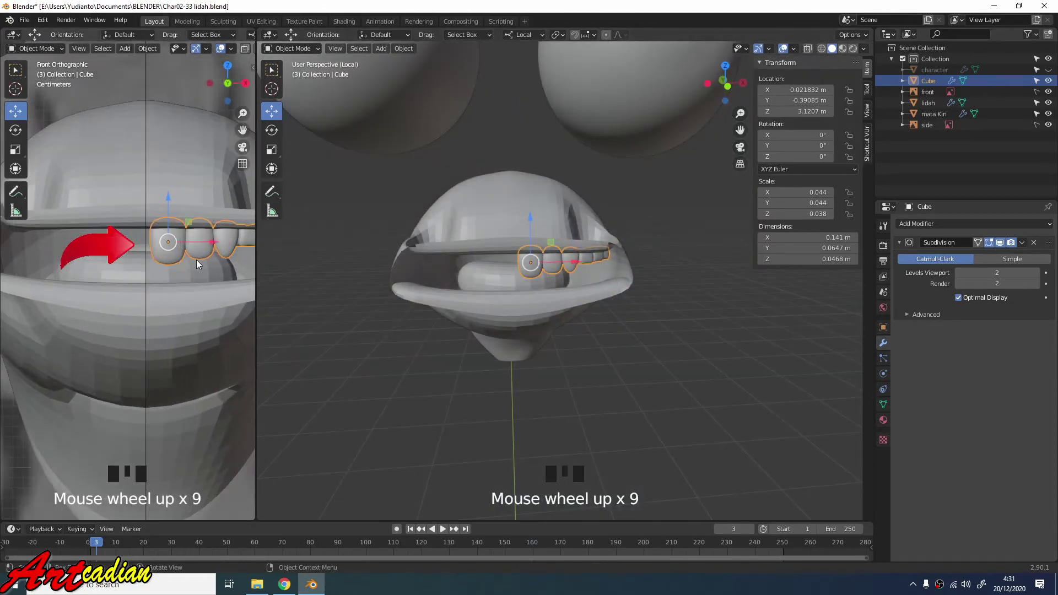
pyautogui.click(217, 248)
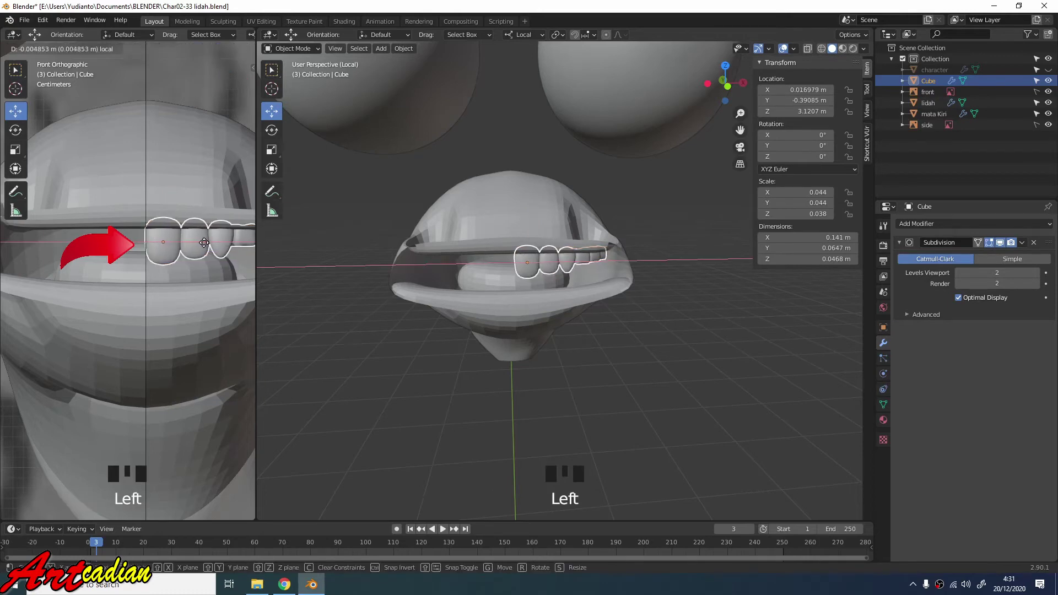
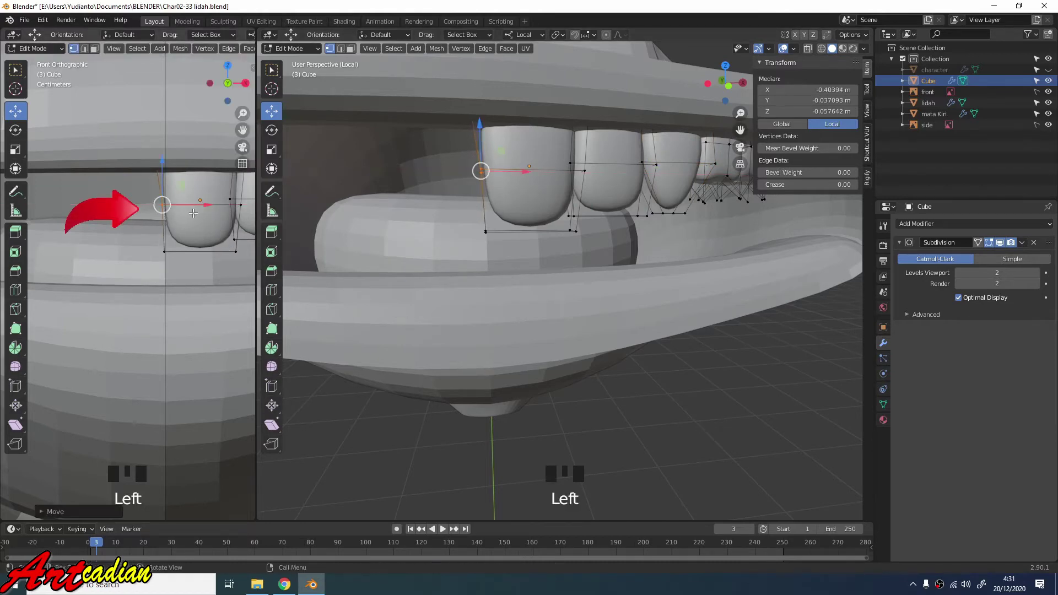
pyautogui.scroll(-3)
pyautogui.scroll(-3)
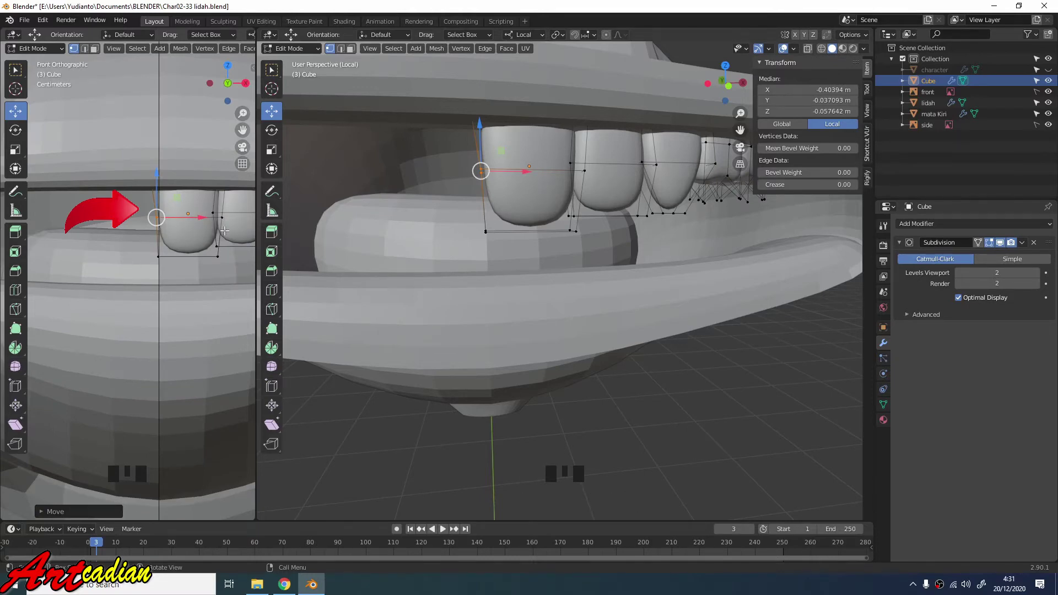
pyautogui.scroll(-3)
pyautogui.click(475, 219)
pyautogui.click(529, 228)
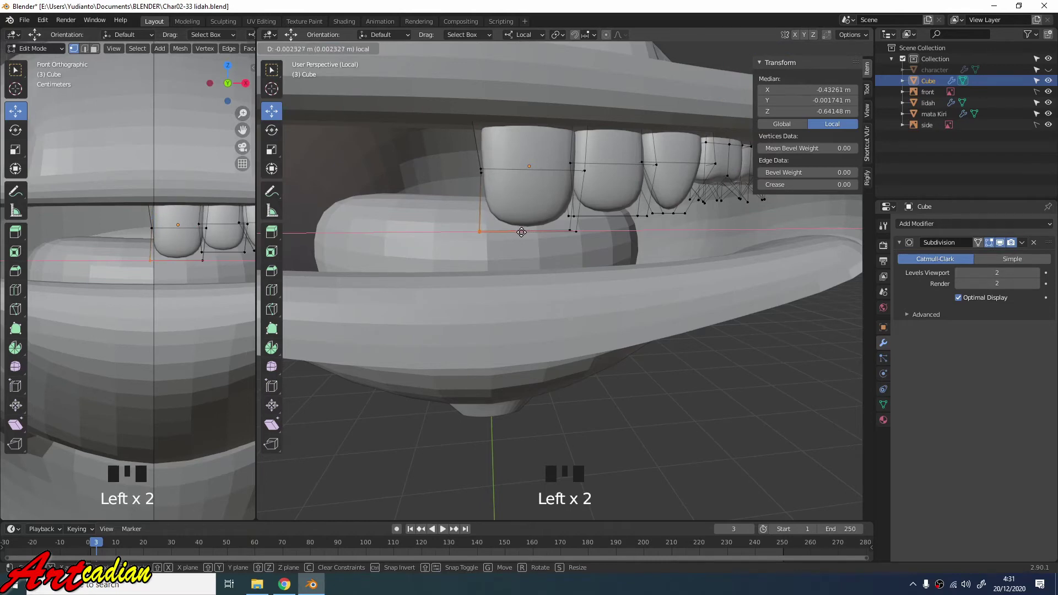
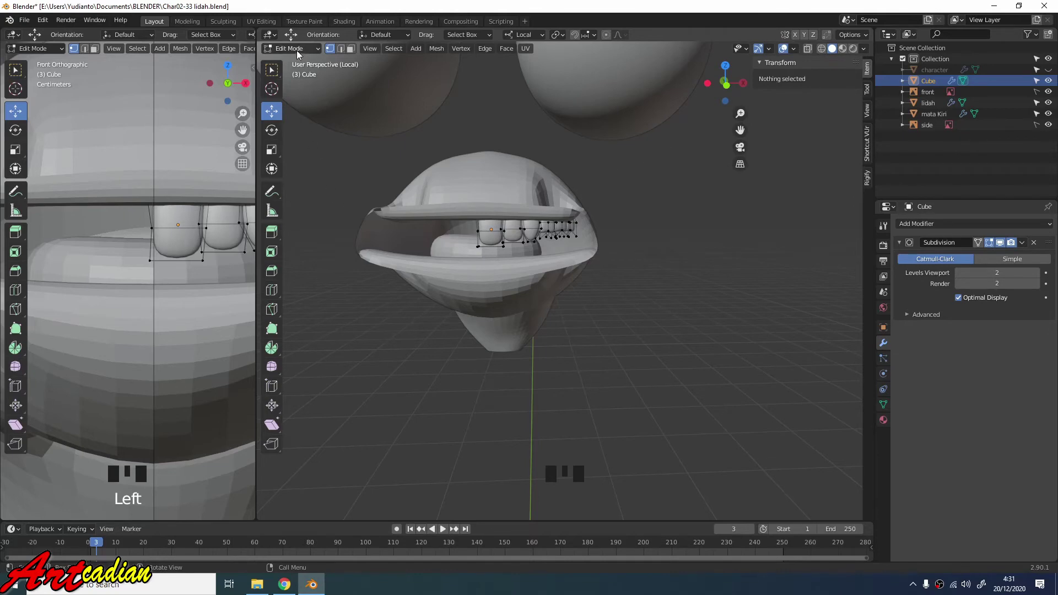
# Return to Object Mode and orbit out to view the whole head.
pyautogui.moveTo(302, 58); pyautogui.dragTo(639, 395)
pyautogui.scroll(-3)
pyautogui.scroll(-3)
pyautogui.scroll(-3)
pyautogui.moveTo(567, 326); pyautogui.dragTo(573, 212)
pyautogui.scroll(-3)
pyautogui.scroll(-3)
pyautogui.scroll(-3)
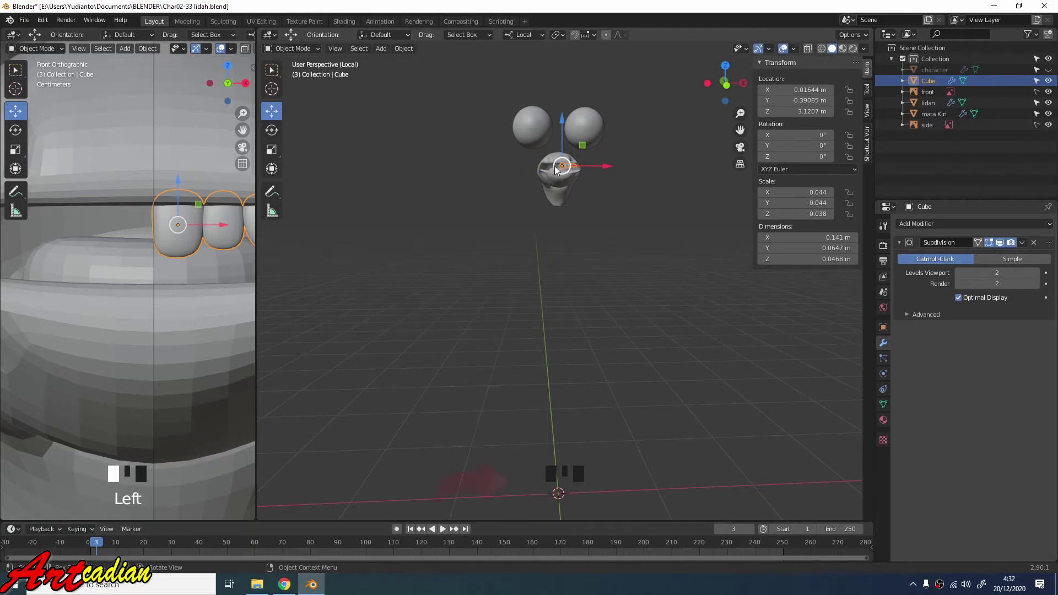
pyautogui.moveTo(536, 490); pyautogui.dragTo(525, 107)
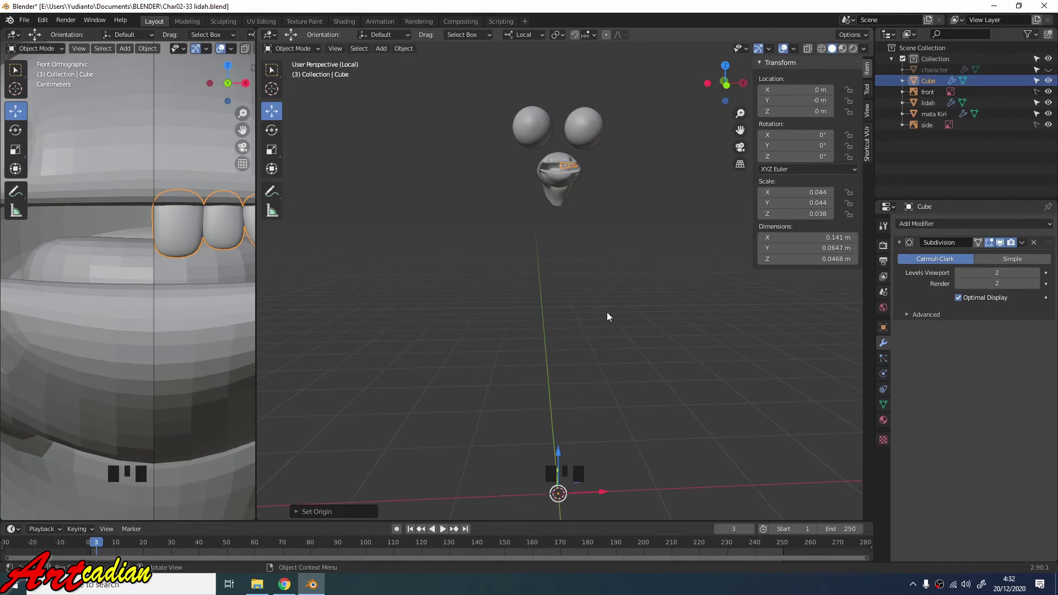
# Line the view up with the mouth front and apply the Mirror modifier for a full tooth row.
pyautogui.moveTo(964, 229); pyautogui.dragTo(613, 256)
pyautogui.moveTo(613, 256); pyautogui.dragTo(594, 319)
pyautogui.scroll(3)
pyautogui.moveTo(593, 290); pyautogui.dragTo(603, 321)
pyautogui.scroll(3)
pyautogui.moveTo(599, 308); pyautogui.dragTo(1026, 339)
pyautogui.moveTo(1026, 339); pyautogui.dragTo(762, 340)
pyautogui.press('Up')
pyautogui.press('ctrl+z')
pyautogui.press('Down')
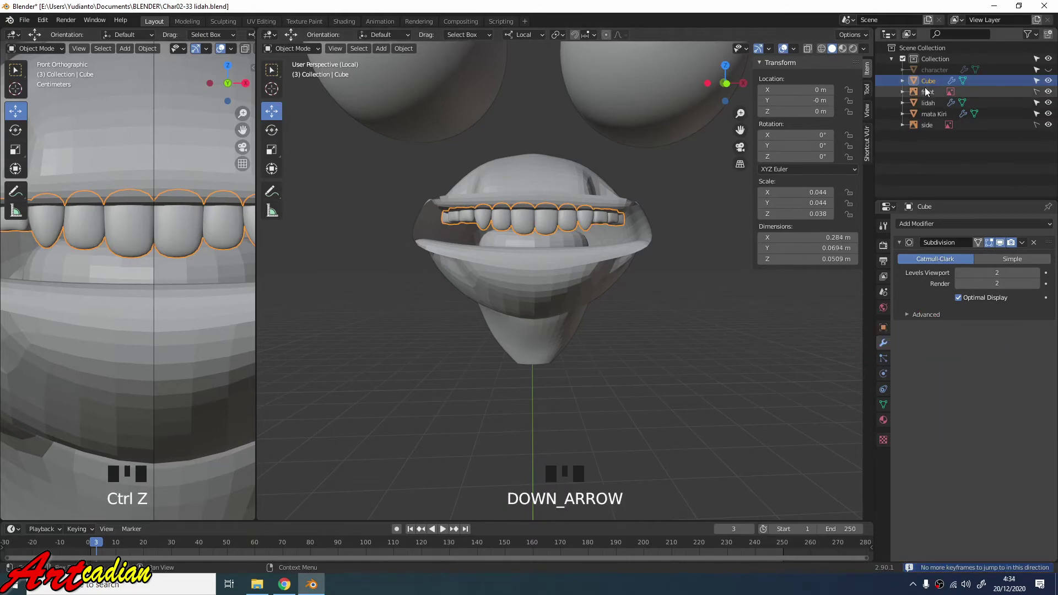
# Rename the tooth row to 'gigi atas' and apply its scale so it reads 1.000.
pyautogui.click(930, 86)
pyautogui.press('F2')
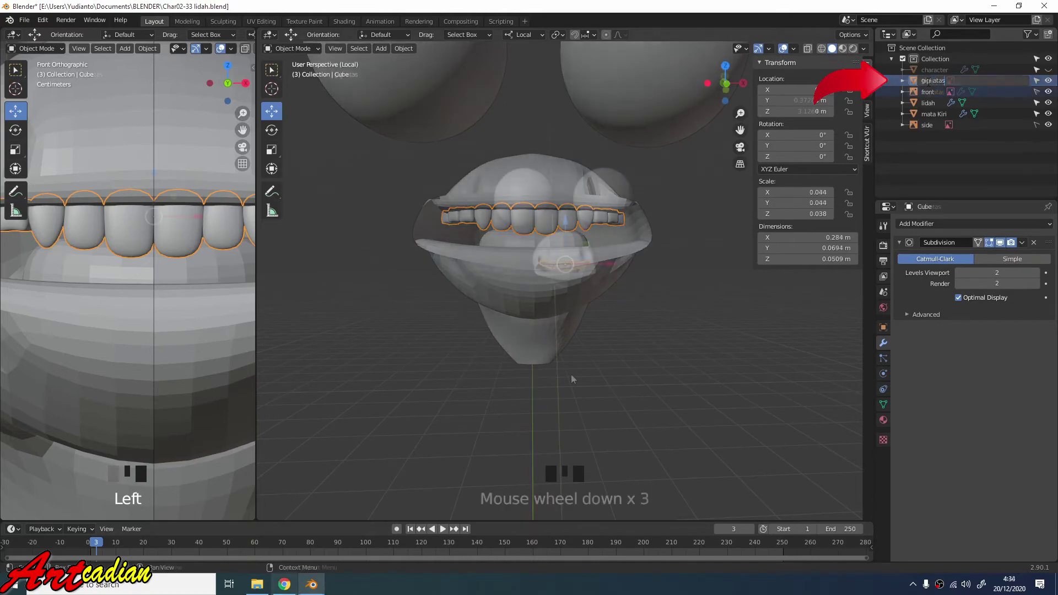
pyautogui.scroll(-3)
pyautogui.scroll(3)
pyautogui.scroll(-3)
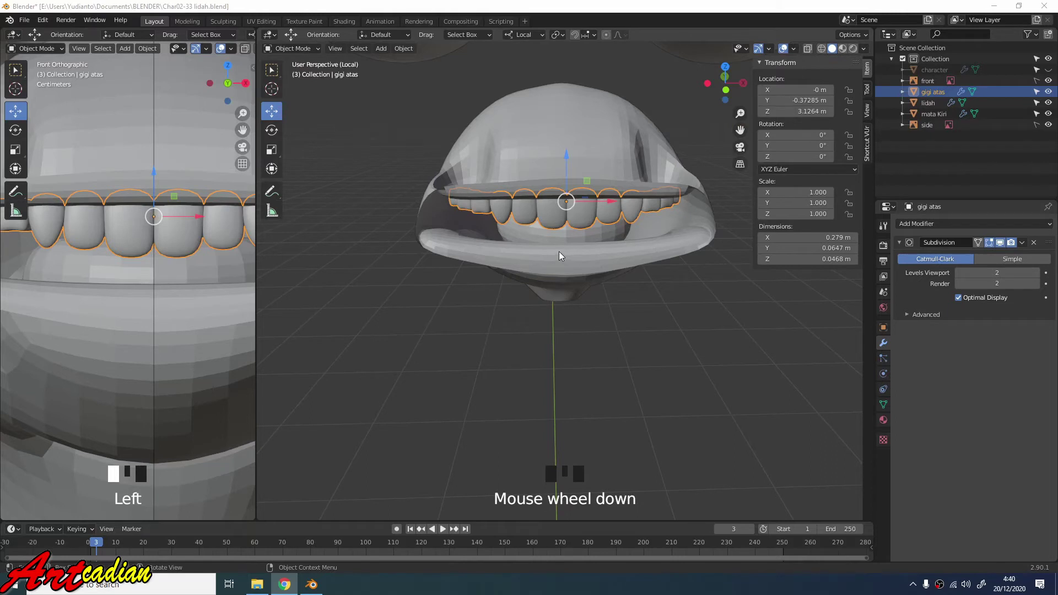
# Place the 3D cursor below the teeth and set the gigi atas origin to it.
pyautogui.moveTo(276, 87); pyautogui.dragTo(160, 269)
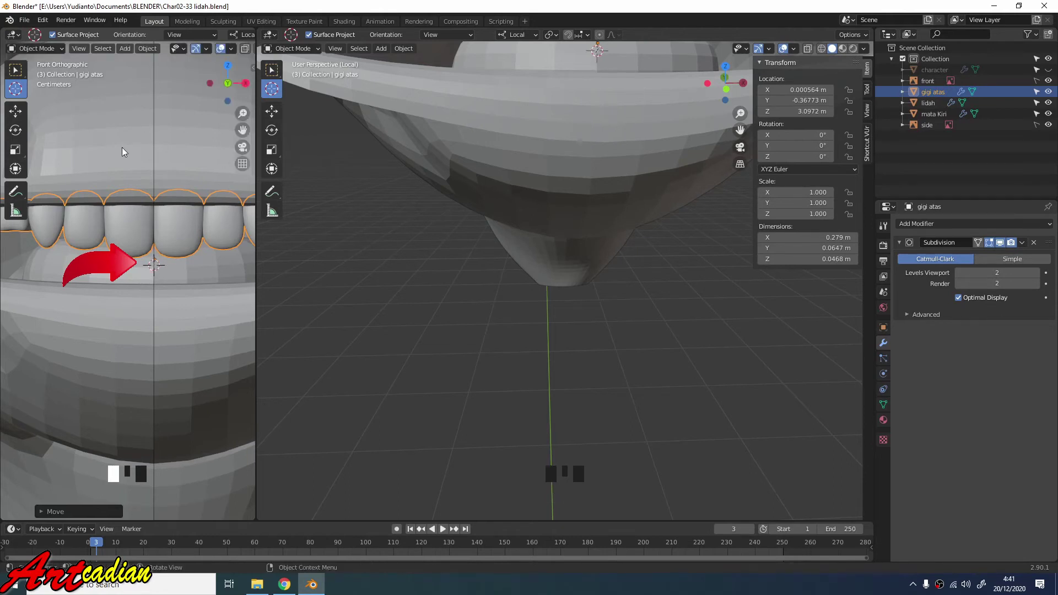
pyautogui.moveTo(17, 119); pyautogui.dragTo(526, 101)
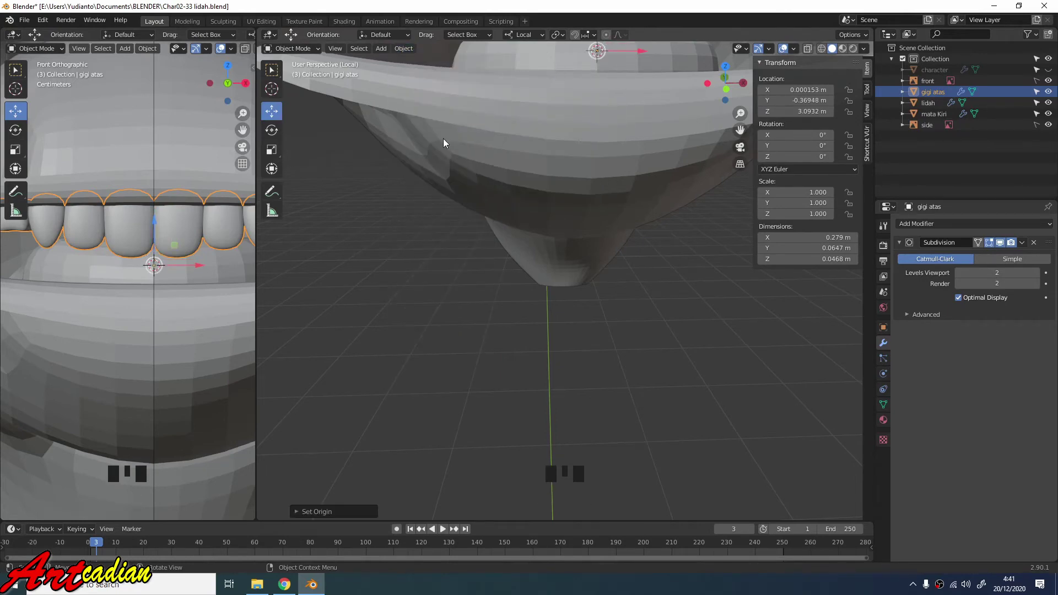
pyautogui.scroll(-3)
pyautogui.scroll(3)
pyautogui.scroll(3)
pyautogui.moveTo(983, 225); pyautogui.dragTo(856, 336)
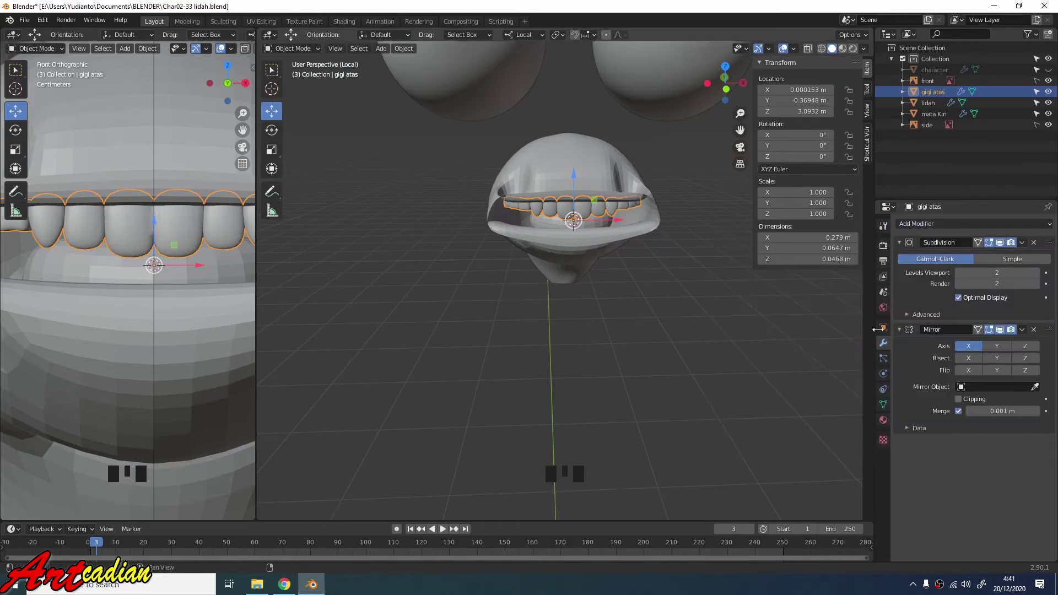
# Duplicate gigi atas with a Z-axis Mirror modifier and apply it, forming the lower tooth row.
pyautogui.moveTo(1029, 351); pyautogui.dragTo(666, 300)
pyautogui.scroll(3)
pyautogui.middleClick(739, 121)
pyautogui.click(740, 121)
pyautogui.scroll(-3)
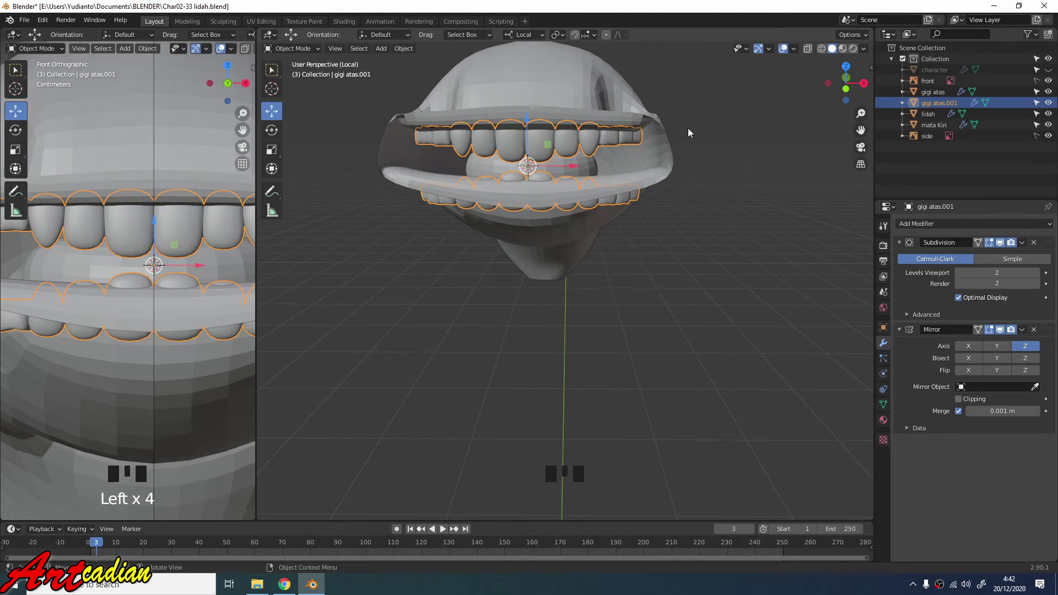
pyautogui.moveTo(306, 56); pyautogui.dragTo(923, 266)
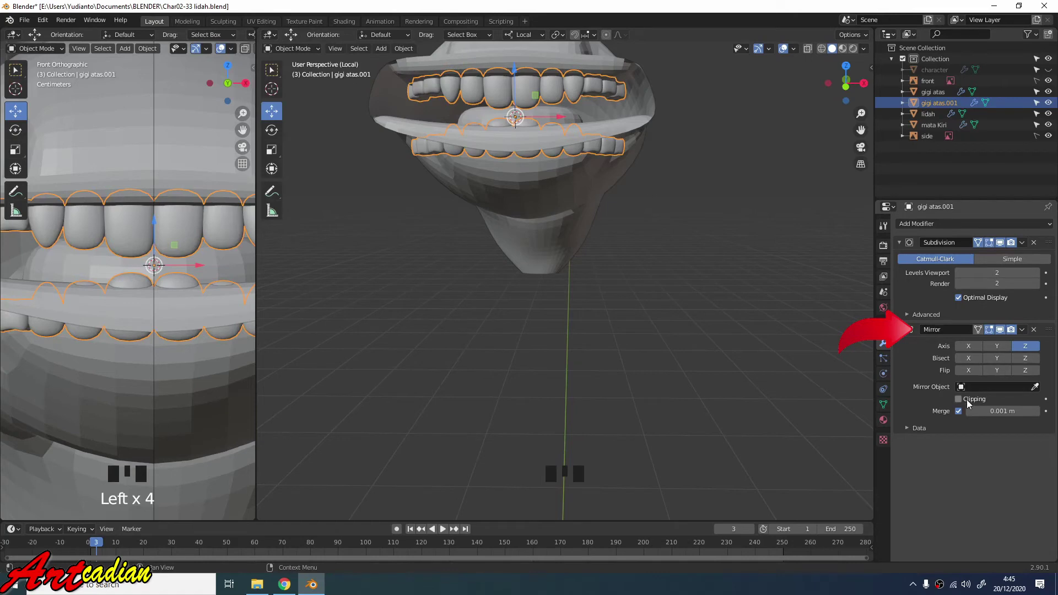
pyautogui.moveTo(1028, 330); pyautogui.dragTo(700, 344)
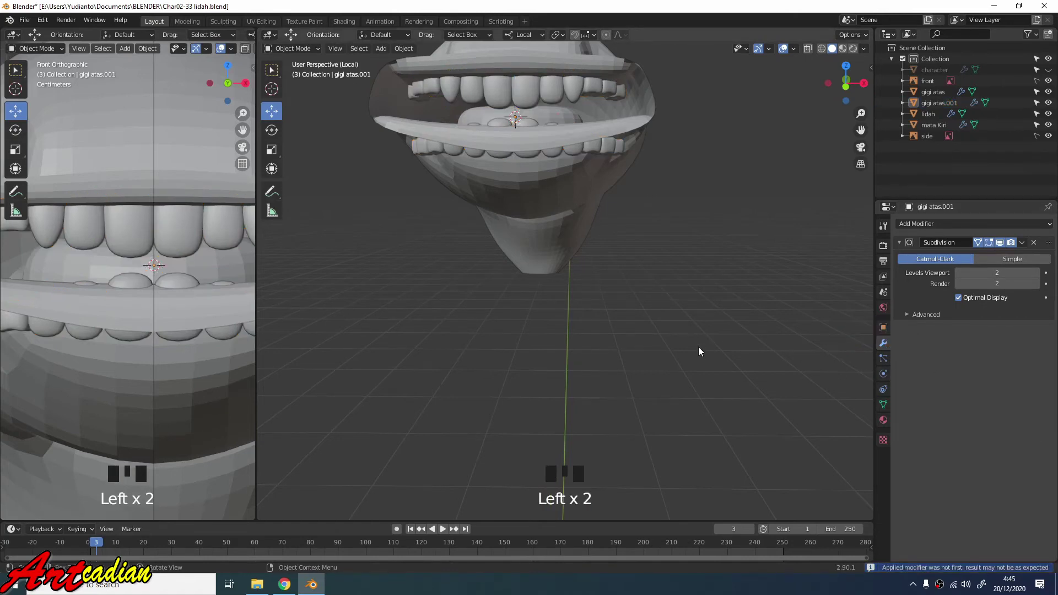
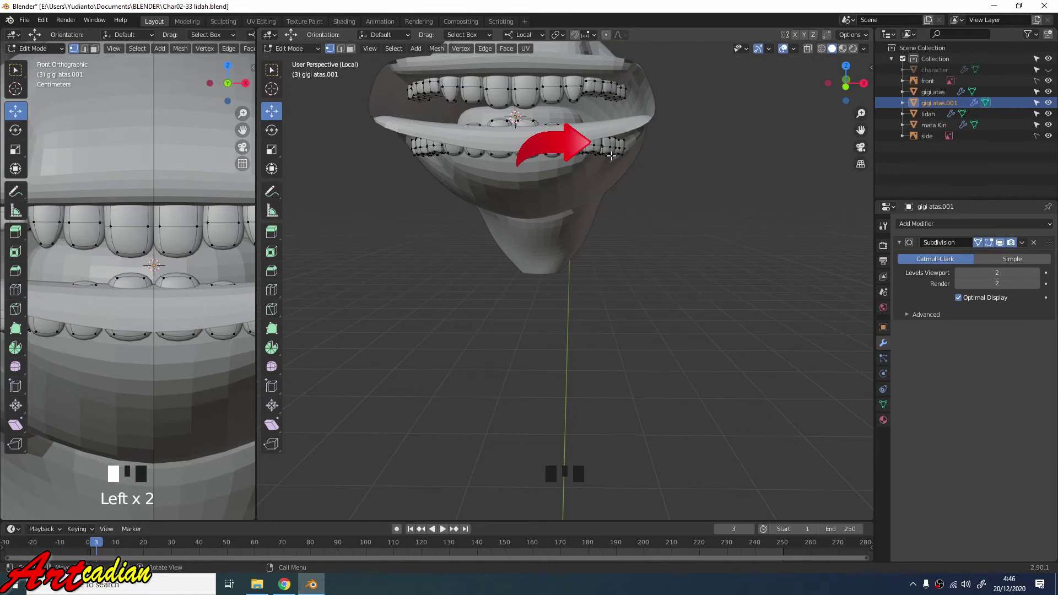
# In Edit Mode, select every tooth of the lower row with linked selection.
pyautogui.press('l')
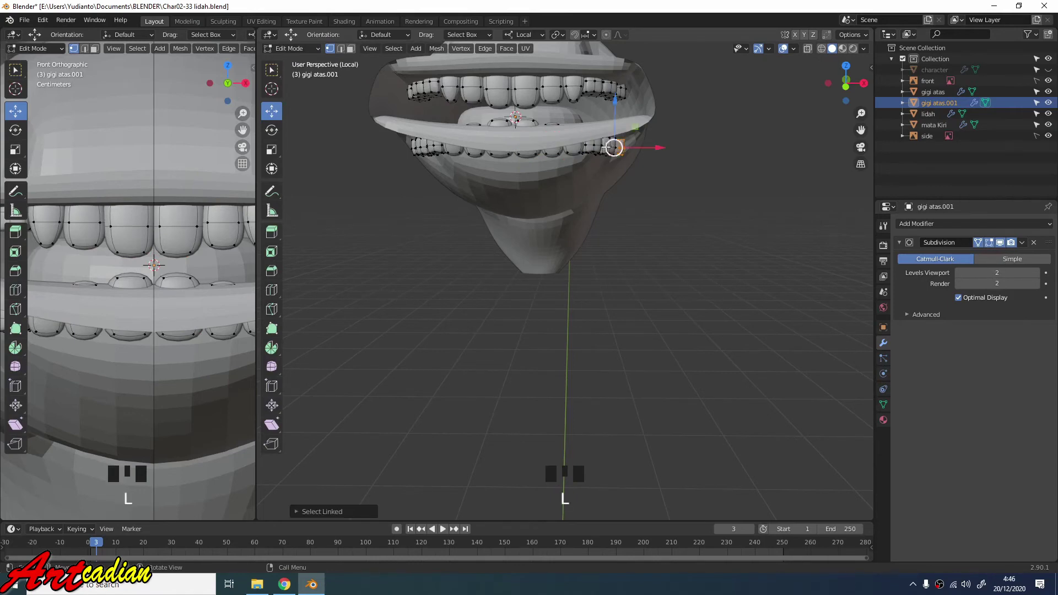
pyautogui.press('l')
pyautogui.press('l')
pyautogui.press('l')
pyautogui.press('l')
pyautogui.press('l')
pyautogui.press('l')
pyautogui.press('l')
pyautogui.press('l')
pyautogui.press('l')
pyautogui.press('l')
pyautogui.press('l')
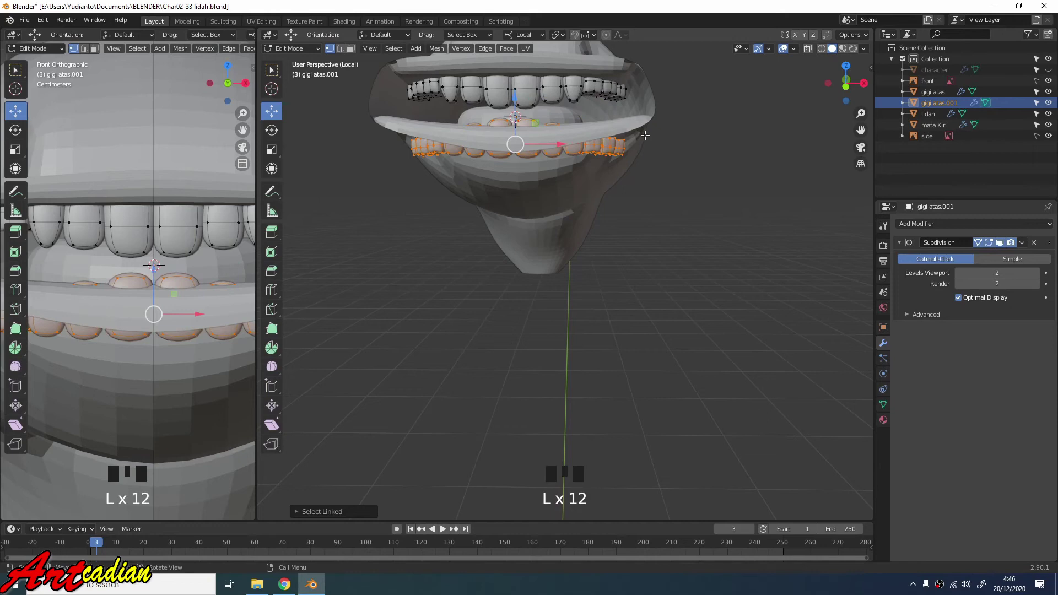
# Separate the selection into its own object gigi atas.002 and return to Object Mode.
pyautogui.press('p')
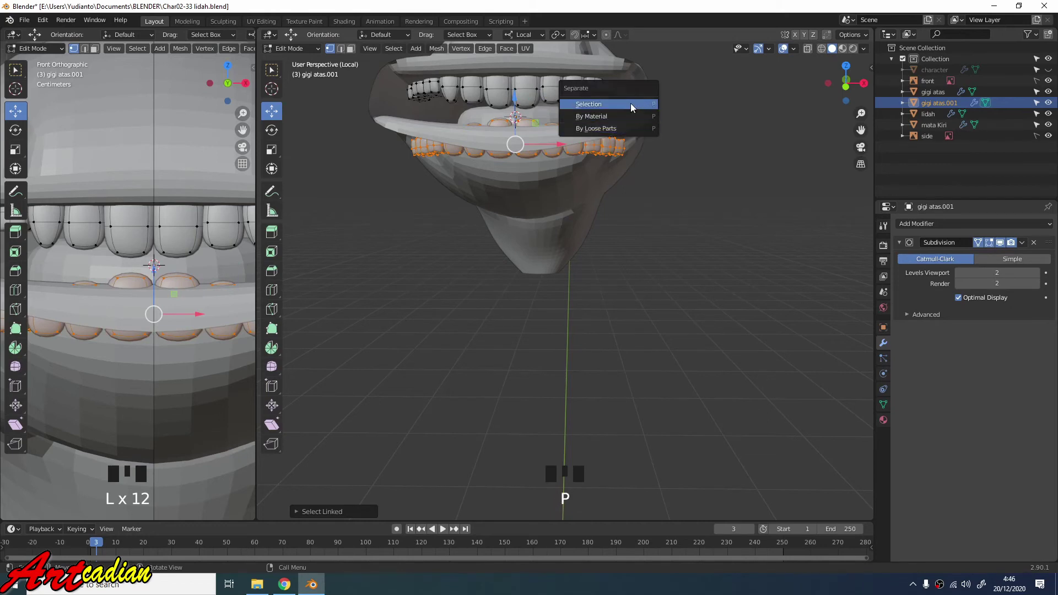
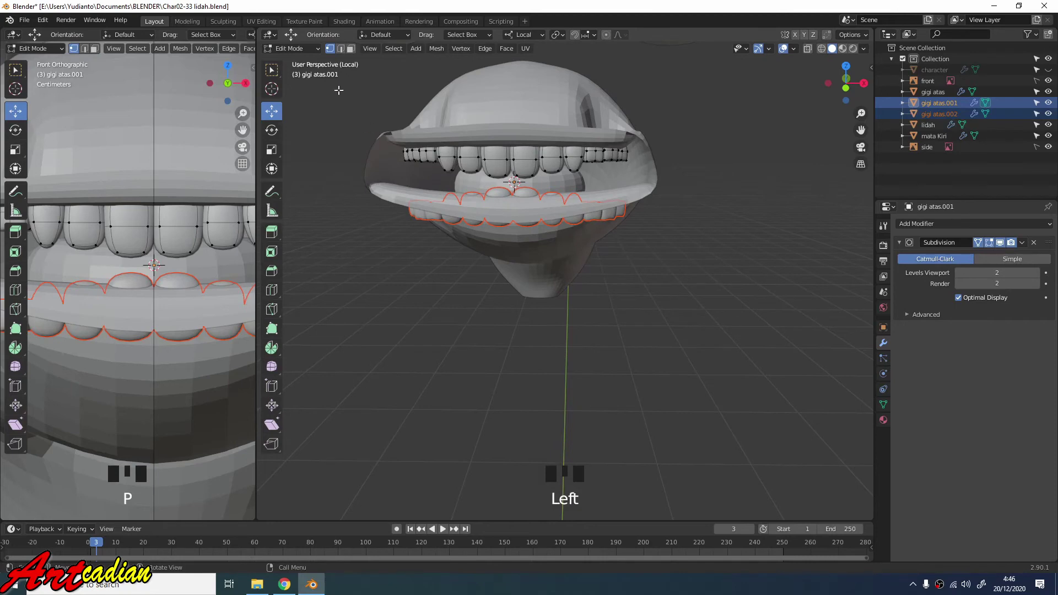
pyautogui.moveTo(307, 54); pyautogui.dragTo(362, 132)
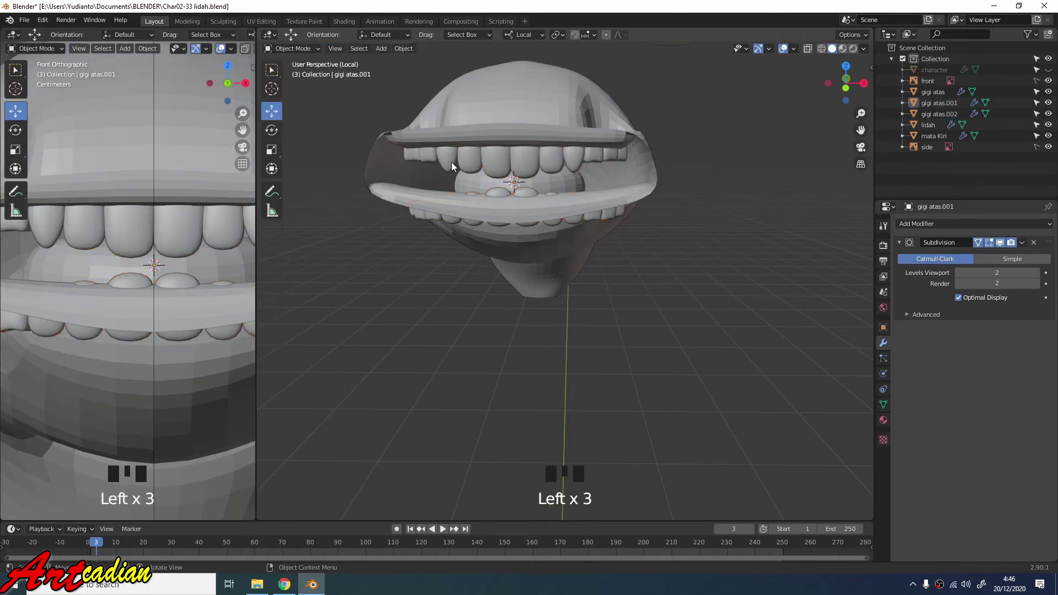
# Raise the lower tooth row gigi atas.002 along Z to sit just beneath the upper teeth.
pyautogui.click(474, 169)
pyautogui.click(537, 227)
pyautogui.click(530, 201)
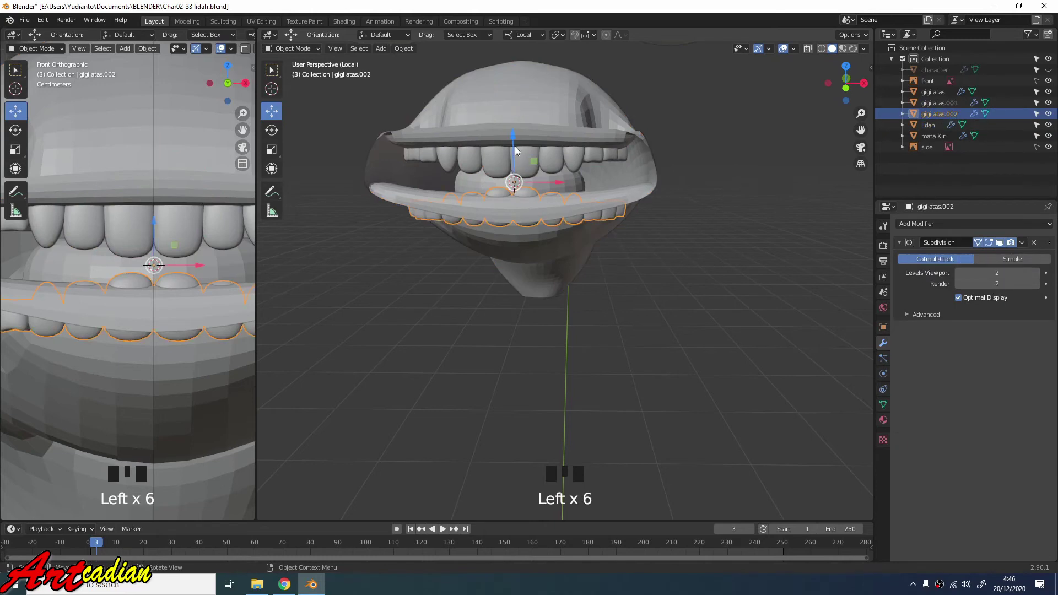
pyautogui.click(515, 138)
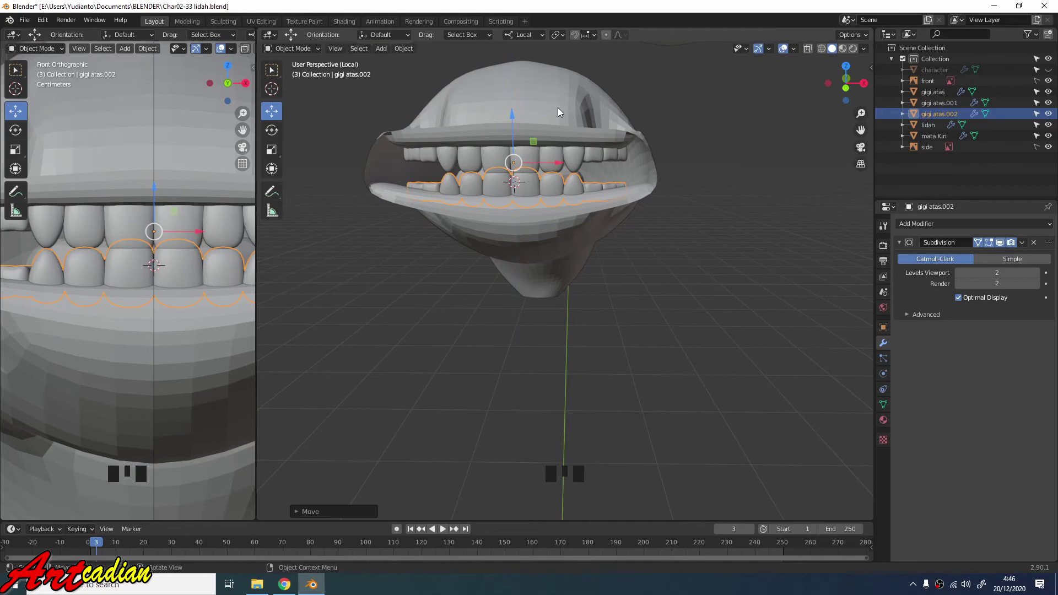
# From a side view, nudge the lower teeth back so they sit inside the lips.
pyautogui.scroll(-3)
pyautogui.moveTo(609, 128); pyautogui.dragTo(514, 272)
pyautogui.click(619, 126)
pyautogui.scroll(3)
pyautogui.scroll(3)
pyautogui.click(513, 272)
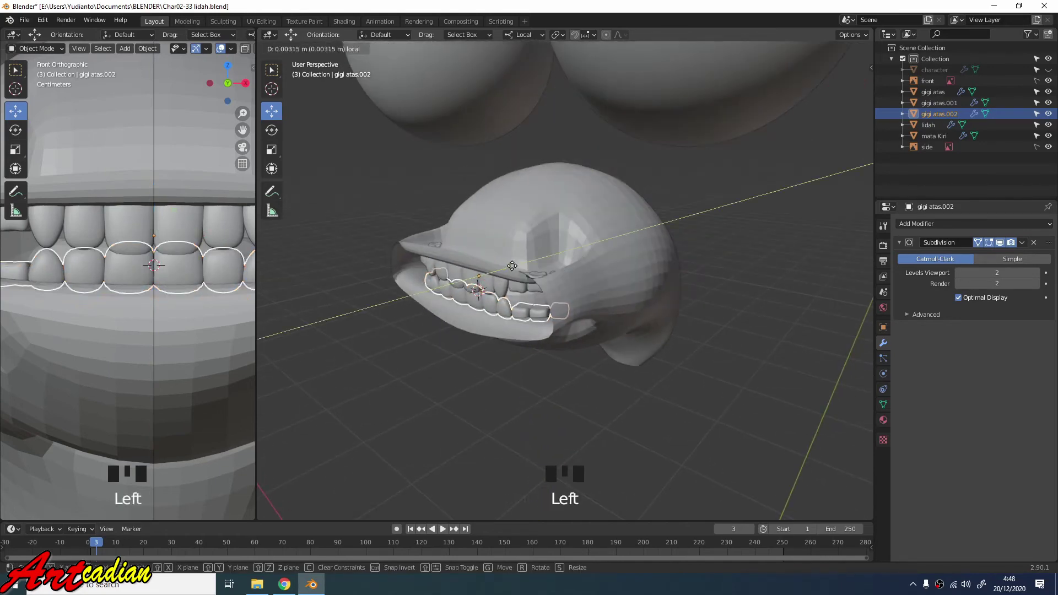